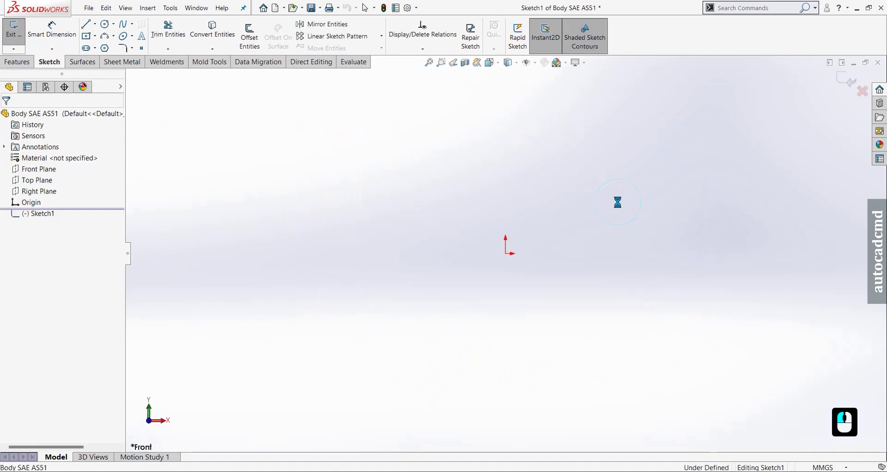
Draw a vertical and a horizontal centerline through the sketch origin on the Front Plane.
{"action": "left_click", "coordinate": [87, 26]}
{"action": "left_click", "coordinate": [48, 241]}
{"action": "left_click", "coordinate": [48, 253]}
{"action": "left_click", "coordinate": [511, 255]}
{"action": "left_click", "coordinate": [510, 229]}
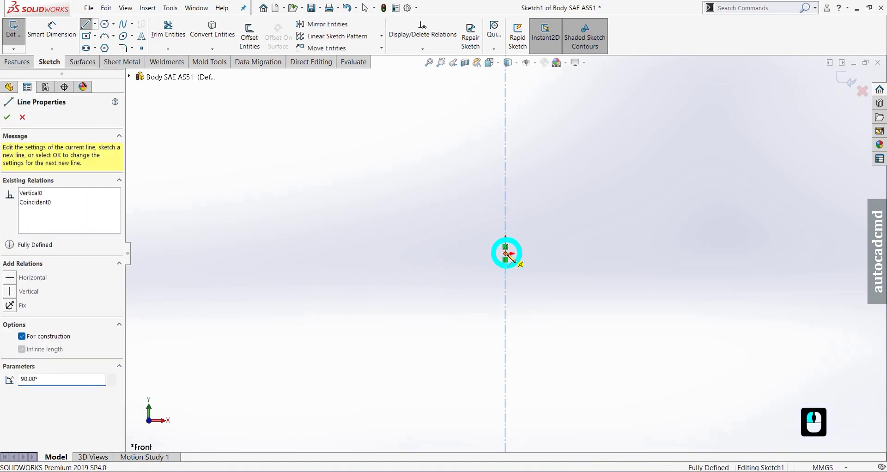
{"action": "left_click", "coordinate": [539, 260]}
{"action": "key", "text": "Escape"}
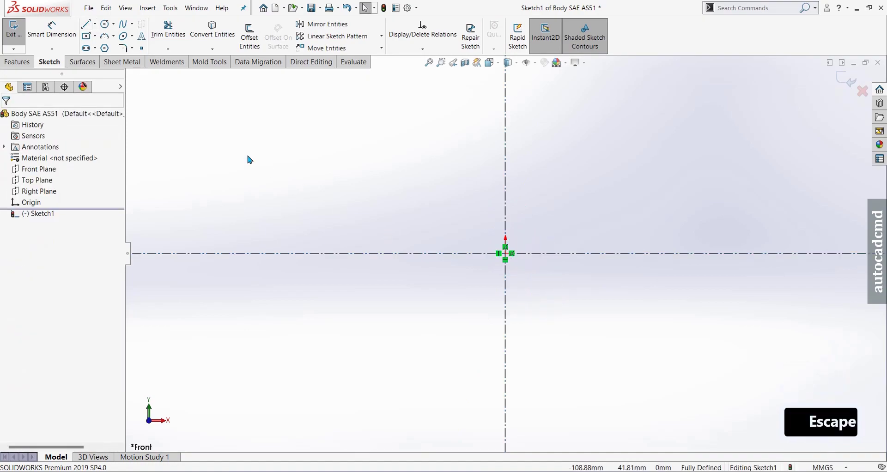
Draw the profile's left, bottom and right edges, the right shoulder top and the drop into the notch.
{"action": "left_click", "coordinate": [90, 27]}
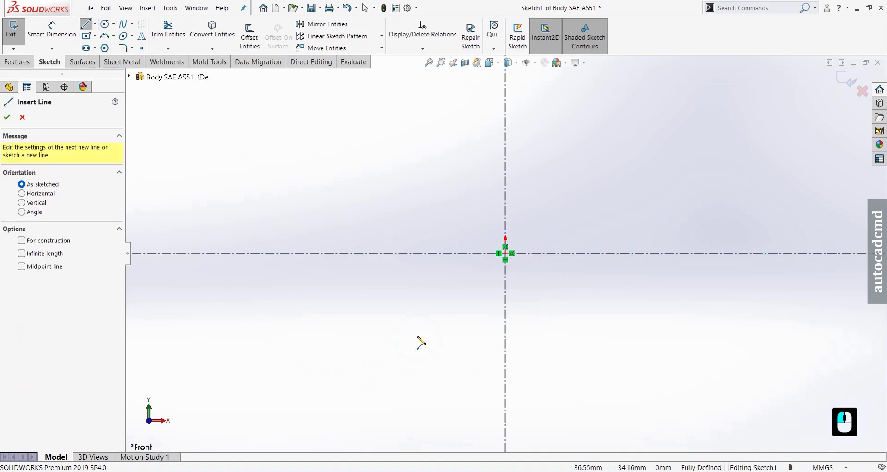
{"action": "left_click_drag", "start_coordinate": [423, 328], "coordinate": [423, 357]}
{"action": "left_click_drag", "start_coordinate": [424, 357], "coordinate": [572, 357]}
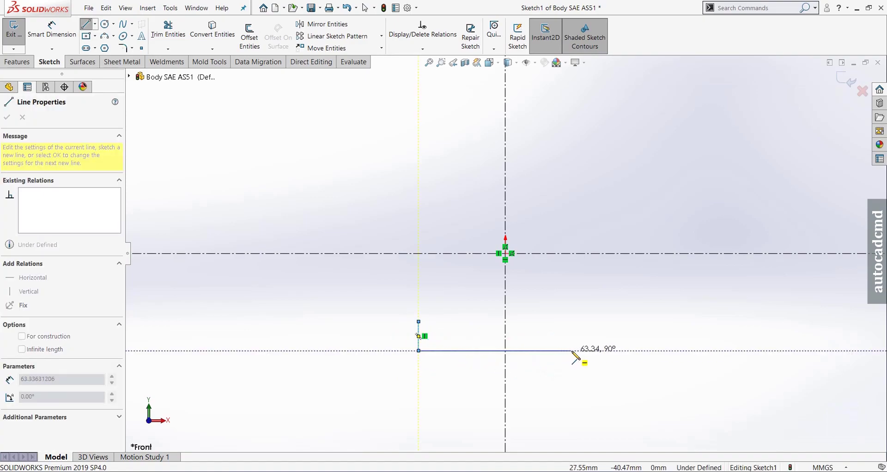
{"action": "left_click_drag", "start_coordinate": [585, 358], "coordinate": [584, 327]}
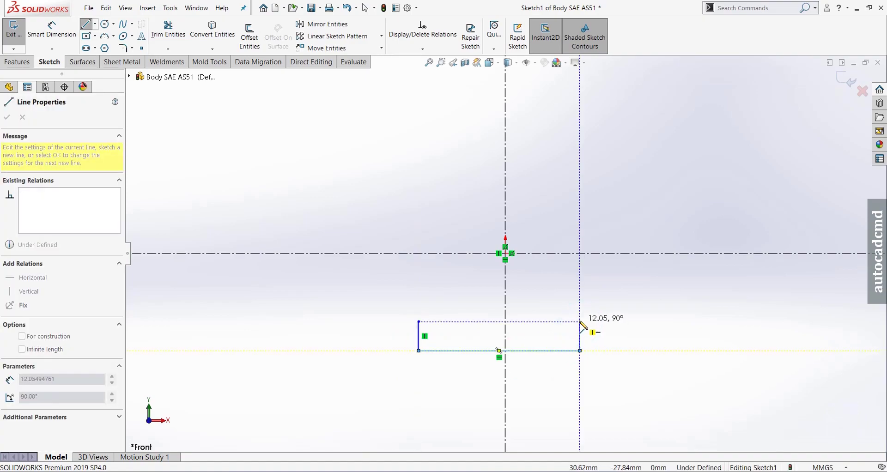
{"action": "left_click_drag", "start_coordinate": [583, 327], "coordinate": [558, 327]}
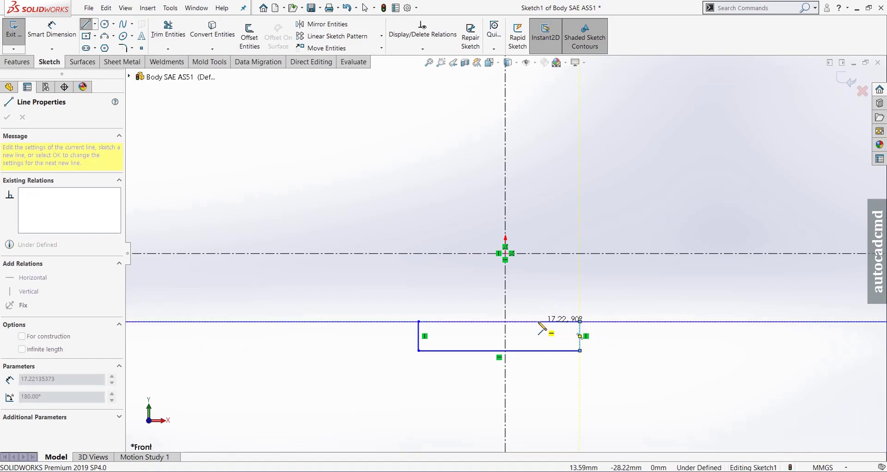
{"action": "left_click_drag", "start_coordinate": [543, 328], "coordinate": [539, 341]}
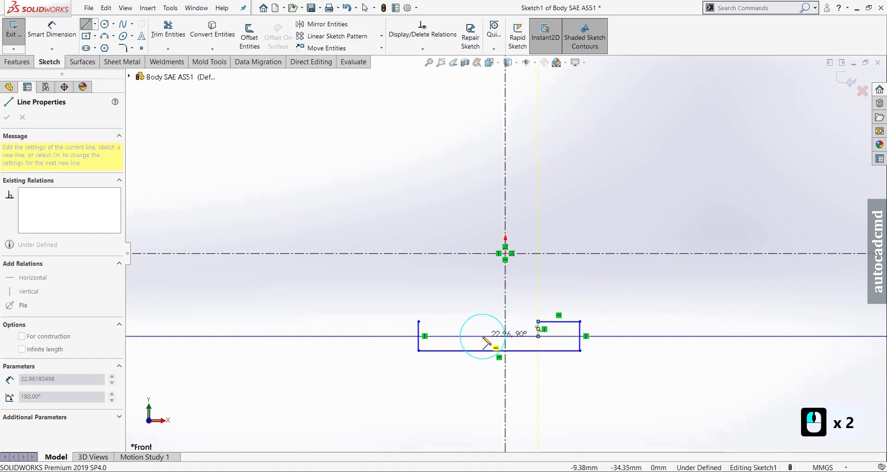
Draw the notch bottom and left wall and close the notched rectangle at its starting corner.
{"action": "left_click", "coordinate": [486, 343]}
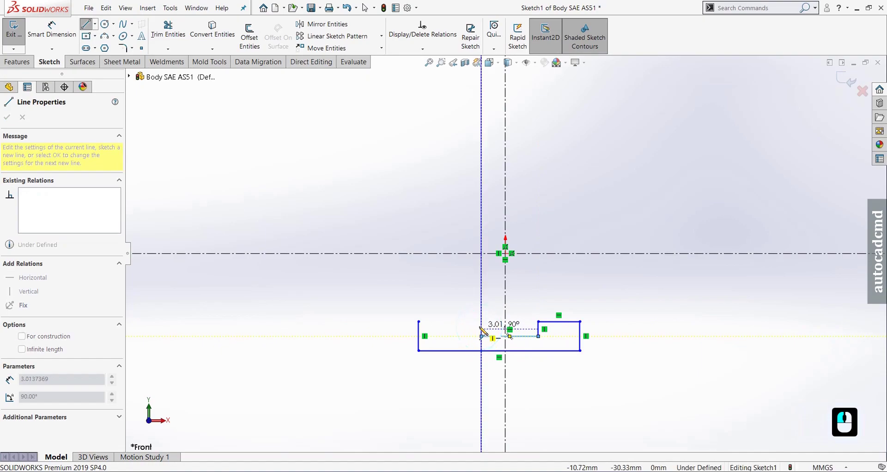
{"action": "left_click", "coordinate": [484, 329]}
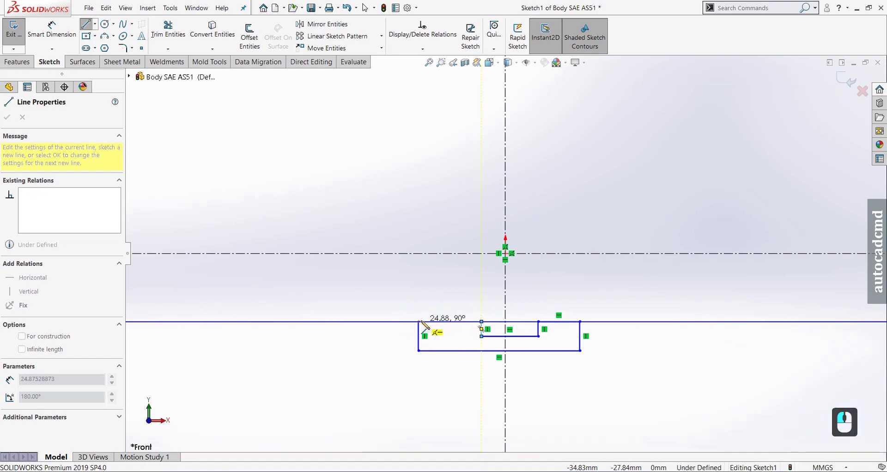
{"action": "left_click", "coordinate": [425, 327]}
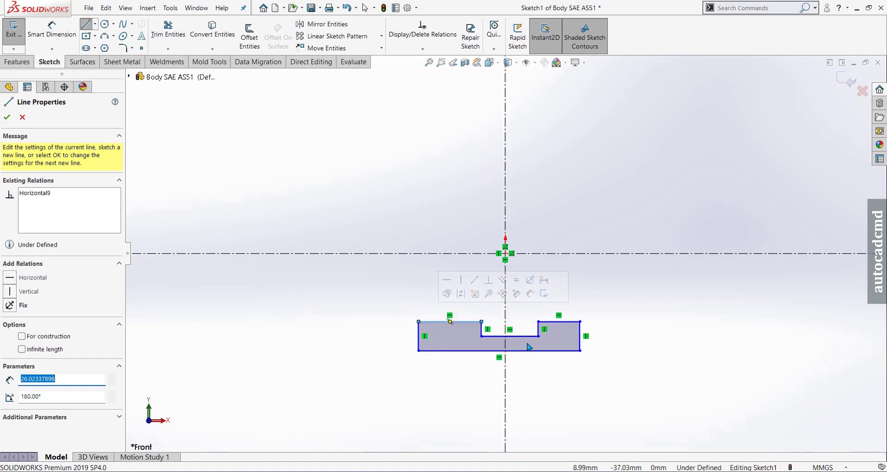
{"action": "key", "text": "Escape"}
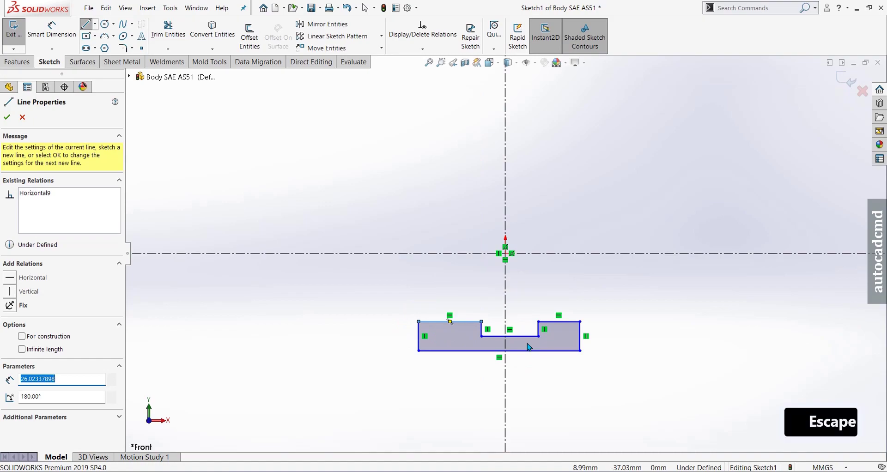
{"action": "key", "text": "Escape"}
{"action": "middle_click", "coordinate": [532, 337]}
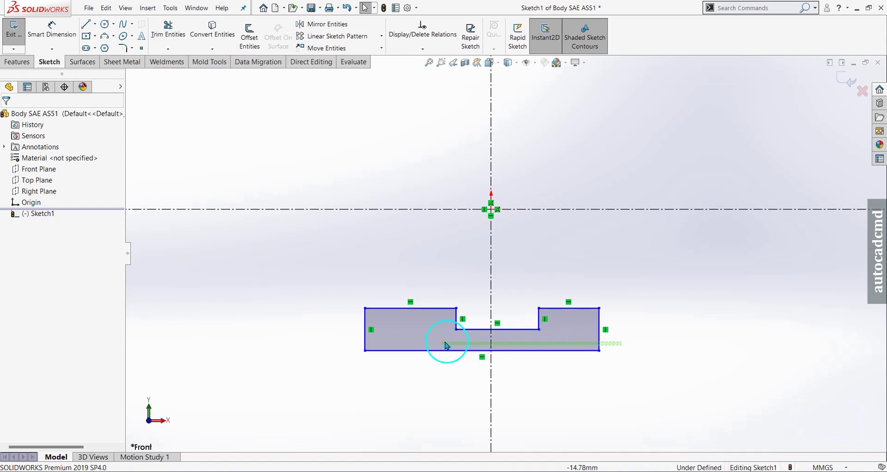
Make the profile's two outer edges symmetric about the vertical centerline.
{"action": "left_click", "coordinate": [355, 336]}
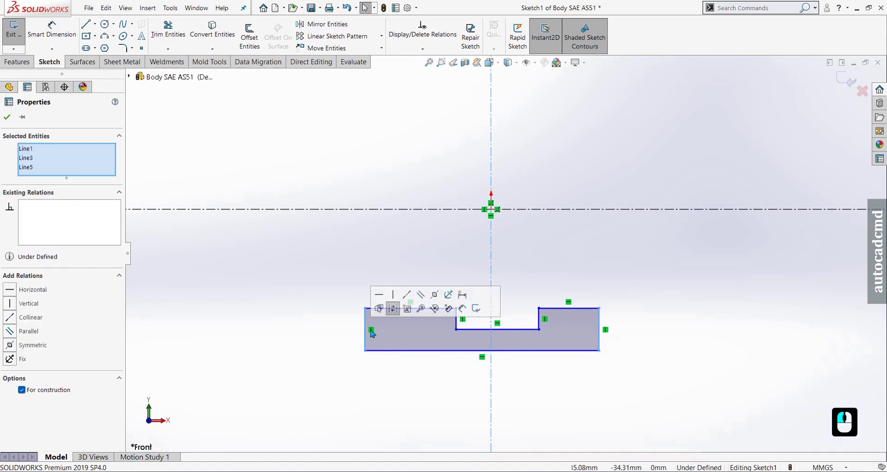
{"action": "left_click", "coordinate": [435, 296]}
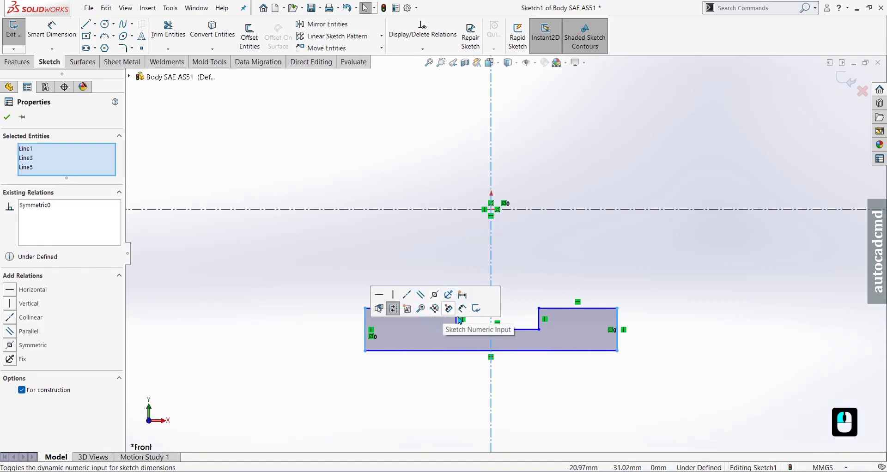
{"action": "key", "text": "Escape"}
{"action": "left_click", "coordinate": [541, 323]}
{"action": "left_click", "coordinate": [494, 299]}
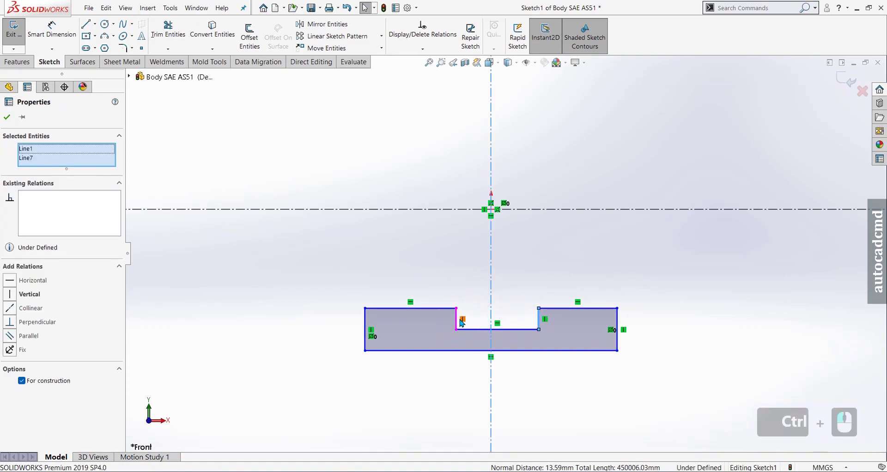
{"action": "left_click", "coordinate": [460, 323]}
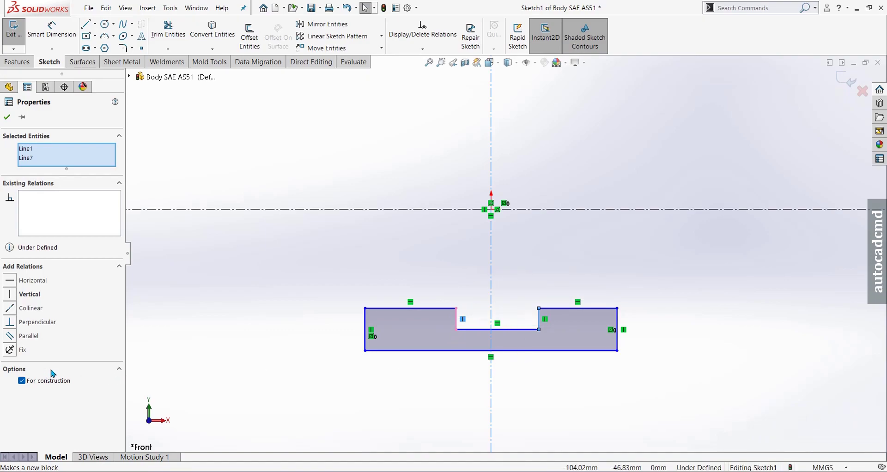
{"action": "key", "text": "Escape"}
{"action": "middle_click", "coordinate": [532, 326]}
{"action": "middle_click", "coordinate": [533, 326]}
Make the notch's two side walls symmetric about the vertical centerline, centering the notch.
{"action": "left_click", "coordinate": [543, 308]}
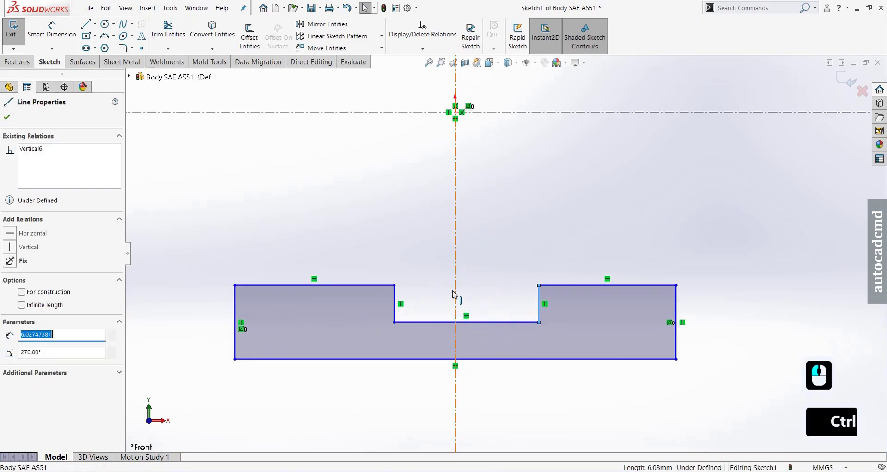
{"action": "left_click", "coordinate": [456, 294]}
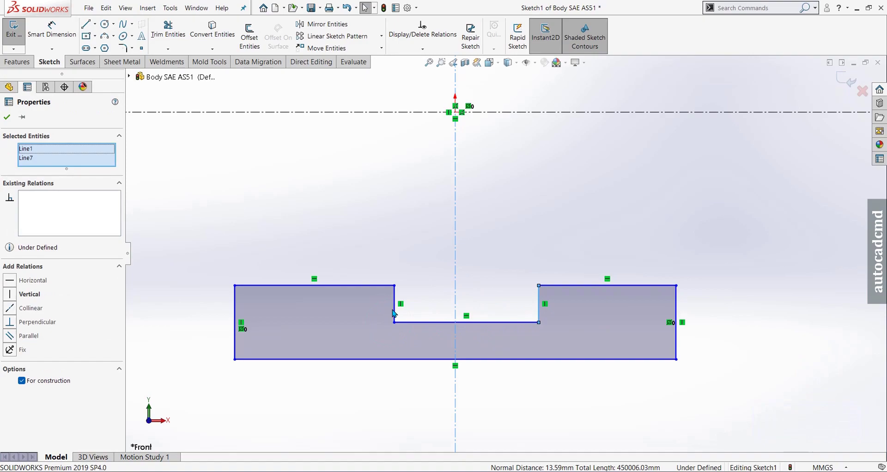
{"action": "left_click_drag", "start_coordinate": [396, 312], "coordinate": [414, 302]}
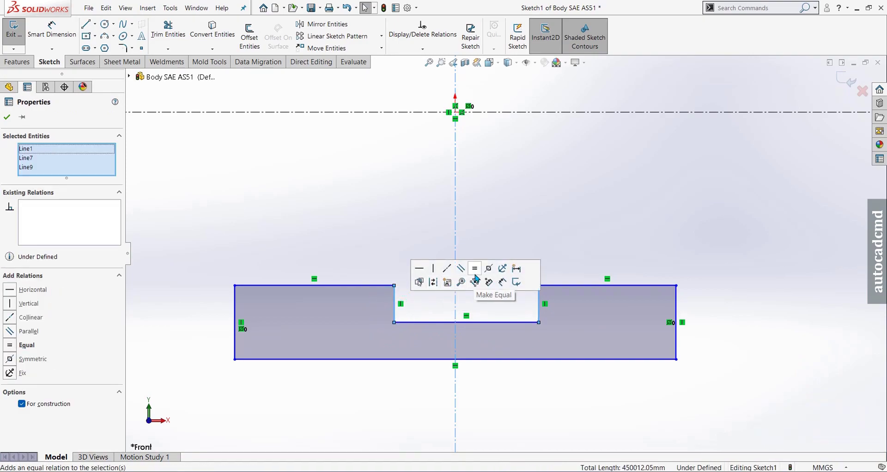
{"action": "left_click", "coordinate": [491, 274]}
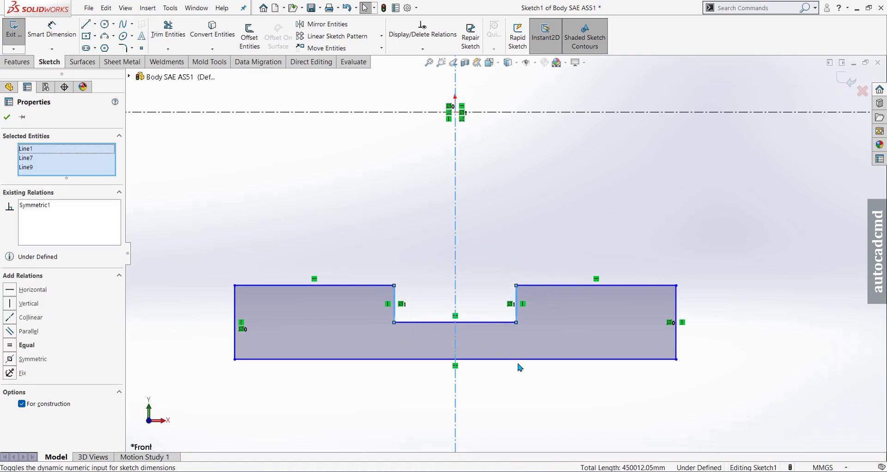
{"action": "key", "text": "Escape"}
{"action": "left_click_drag", "start_coordinate": [498, 382], "coordinate": [513, 324]}
{"action": "middle_click", "coordinate": [533, 216]}
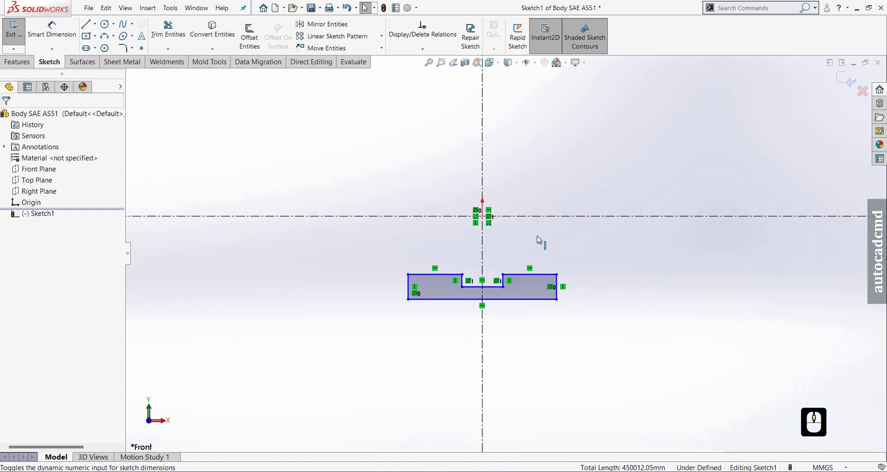
Dimension the profile's bottom edge 19.60 below the horizontal centerline.
{"action": "middle_click", "coordinate": [513, 245]}
{"action": "left_click_drag", "start_coordinate": [74, 39], "coordinate": [438, 253]}
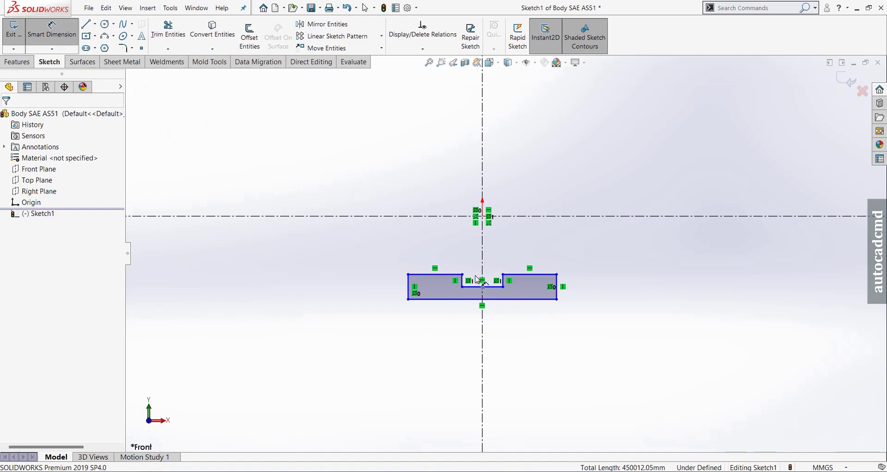
{"action": "left_click_drag", "start_coordinate": [476, 288], "coordinate": [577, 222]}
{"action": "left_click_drag", "start_coordinate": [577, 220], "coordinate": [598, 190]}
{"action": "left_click", "coordinate": [598, 190]}
{"action": "type", "text": "19.6"}
{"action": "key", "text": "Return"}
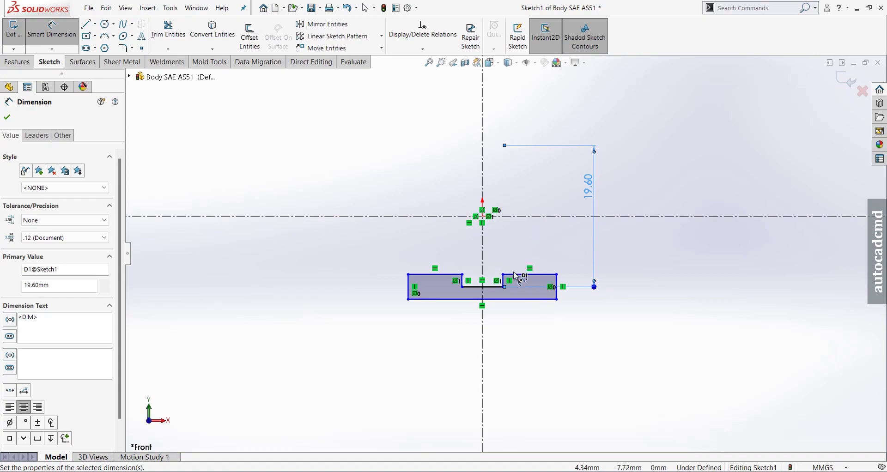
Dimension the shoulder top 14.50 below the horizontal centerline.
{"action": "left_click_drag", "start_coordinate": [517, 277], "coordinate": [525, 220]}
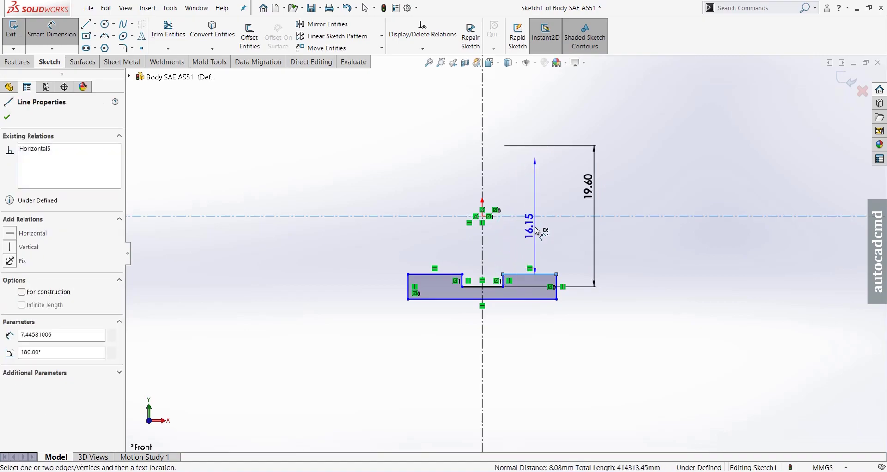
{"action": "left_click", "coordinate": [572, 231]}
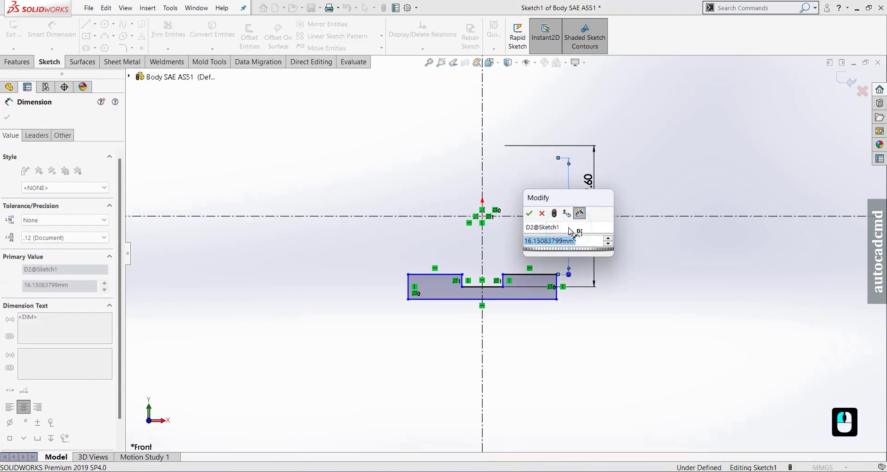
{"action": "type", "text": "14.5"}
{"action": "key", "text": "Return"}
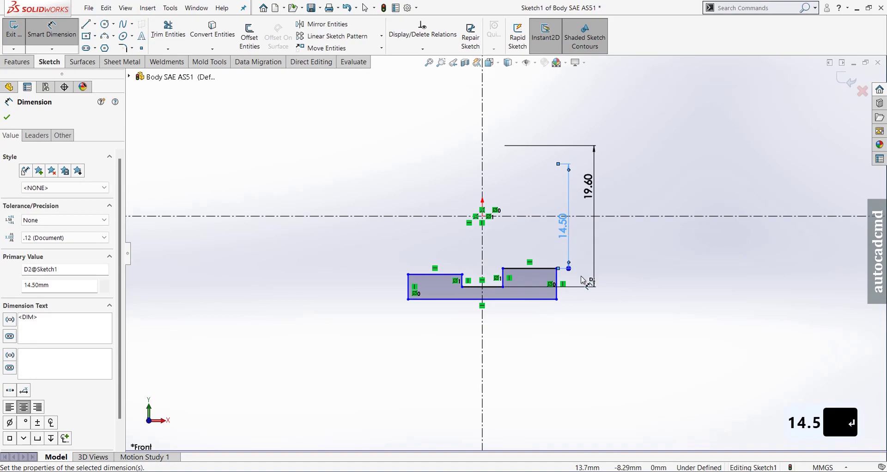
{"action": "key", "text": "Escape"}
{"action": "type", "text": "14.5"}
{"action": "key", "text": "Return"}
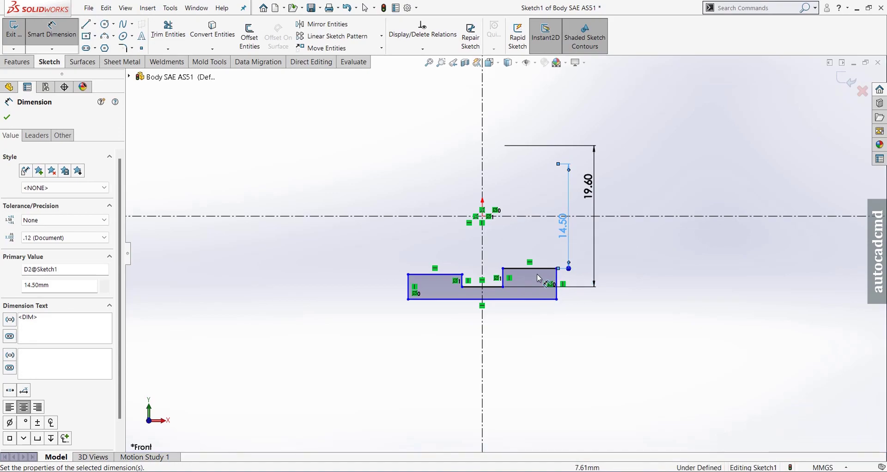
{"action": "key", "text": "Escape"}
Make the two top shoulder edges equal to each other.
{"action": "left_click", "coordinate": [543, 273]}
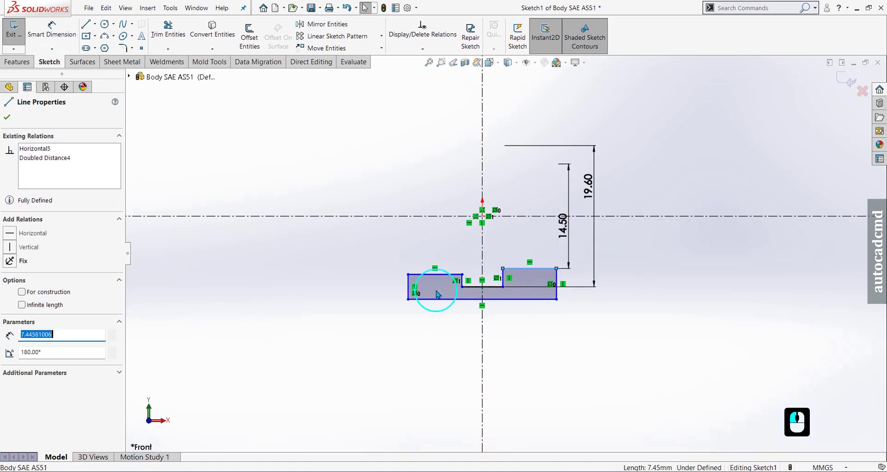
{"action": "left_click", "coordinate": [442, 280]}
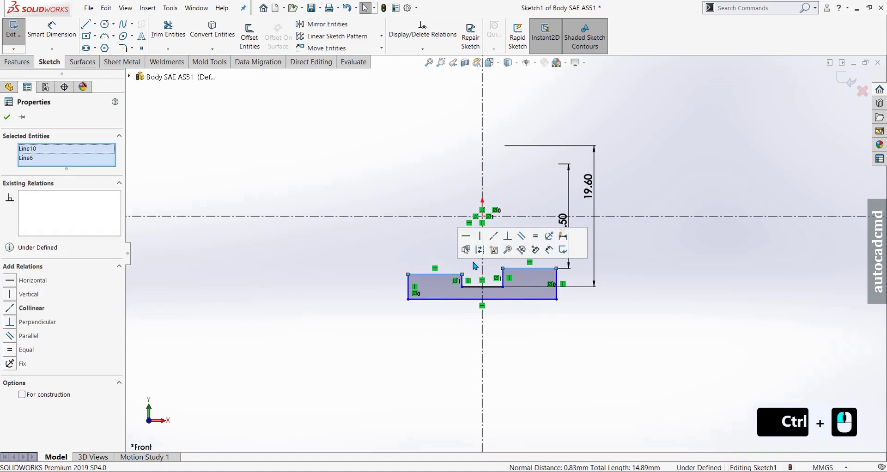
{"action": "left_click", "coordinate": [495, 242]}
{"action": "left_click", "coordinate": [537, 359]}
{"action": "key", "text": "Escape"}
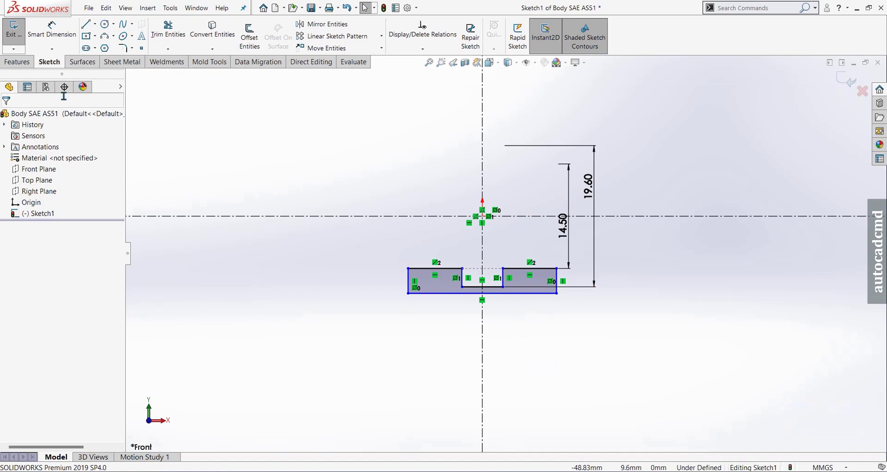
Dimension the 28.60 outer height from the centreline to the bottom edge.
{"action": "left_click_drag", "start_coordinate": [59, 37], "coordinate": [517, 303]}
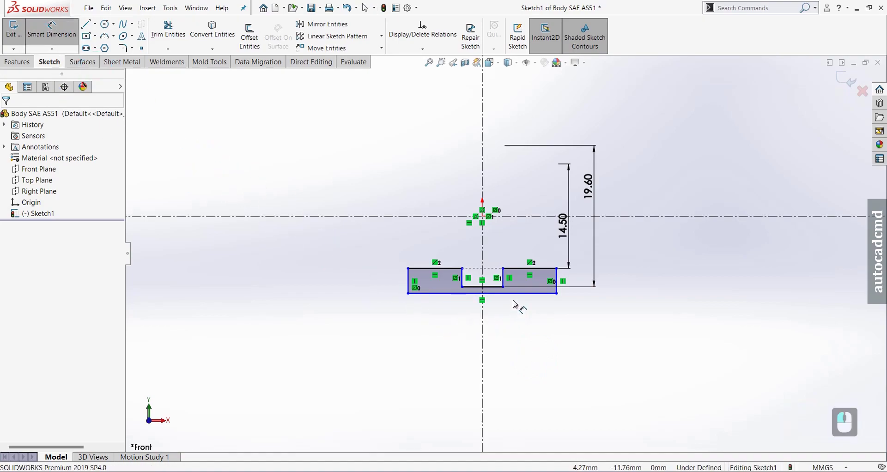
{"action": "left_click_drag", "start_coordinate": [519, 299], "coordinate": [636, 224]}
{"action": "left_click_drag", "start_coordinate": [637, 221], "coordinate": [663, 194]}
{"action": "left_click", "coordinate": [664, 193]}
{"action": "left_click", "coordinate": [663, 194]}
{"action": "type", "text": "28.6"}
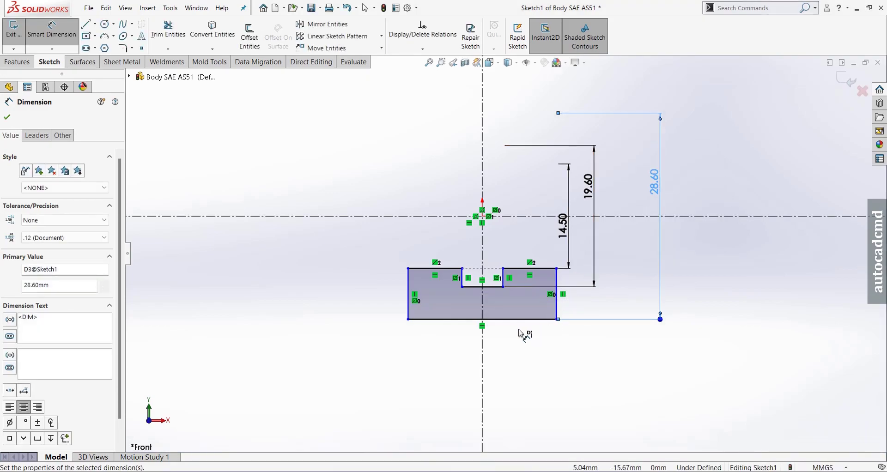
{"action": "key", "text": "Escape"}
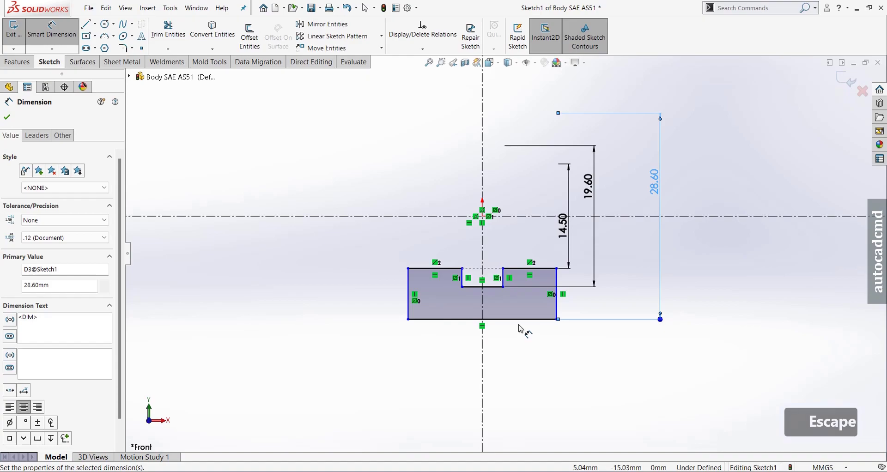
Dimension the 12.20 overall bottom width and the 8.13 notch width, fully defining the sketch.
{"action": "left_click_drag", "start_coordinate": [524, 323], "coordinate": [464, 360]}
{"action": "left_click", "coordinate": [464, 360]}
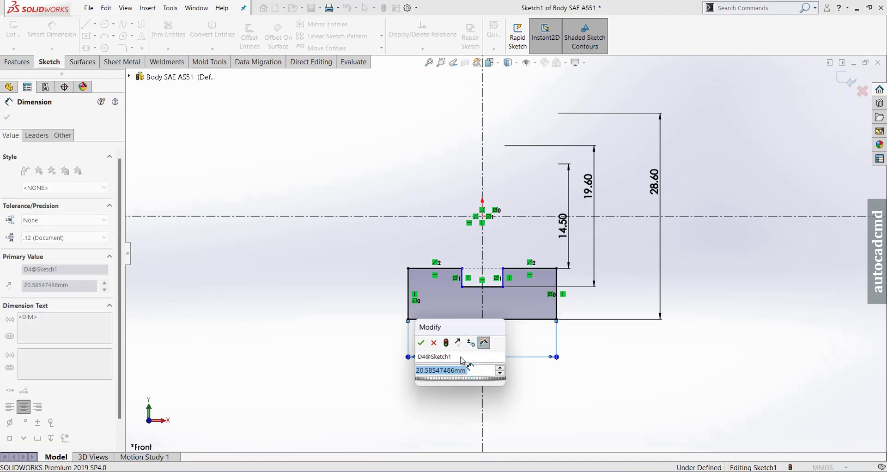
{"action": "type", "text": "12.2"}
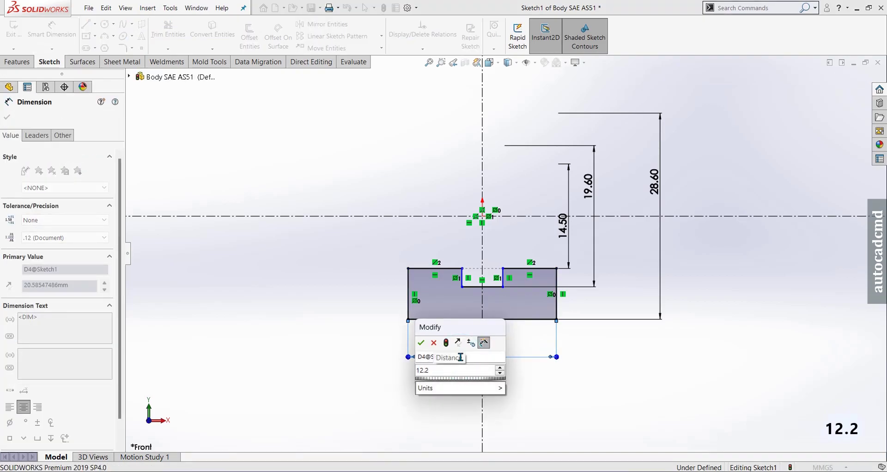
{"action": "key", "text": "Return"}
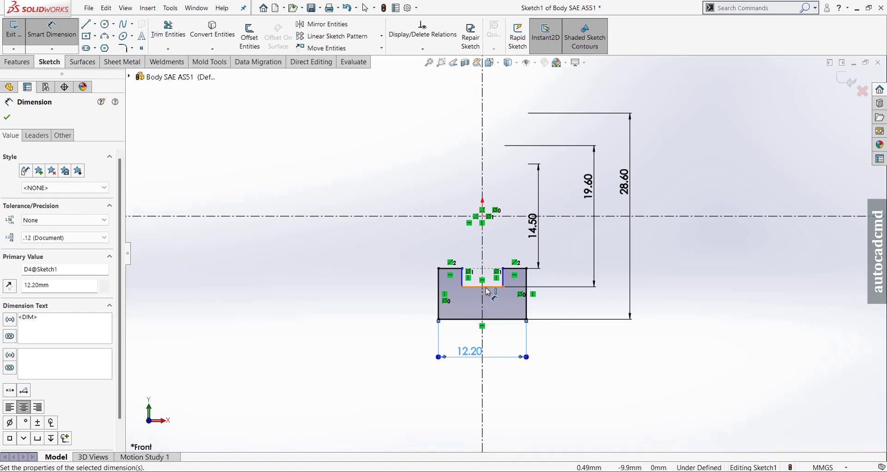
{"action": "left_click", "coordinate": [492, 292]}
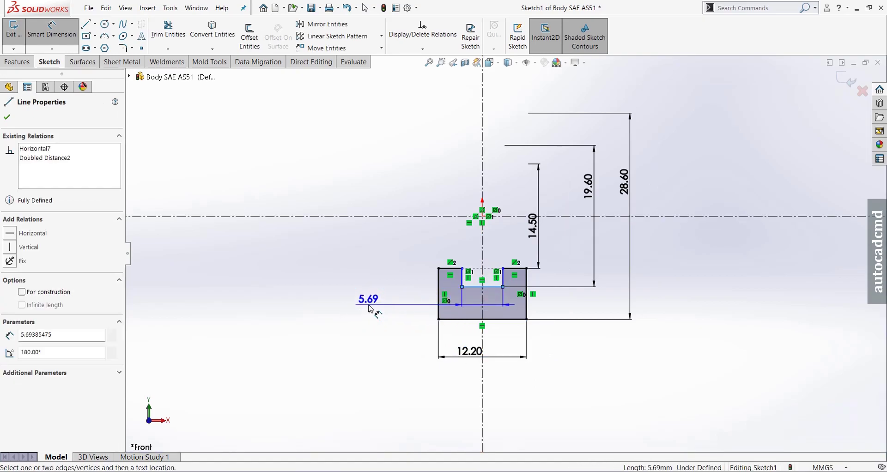
{"action": "left_click", "coordinate": [372, 307]}
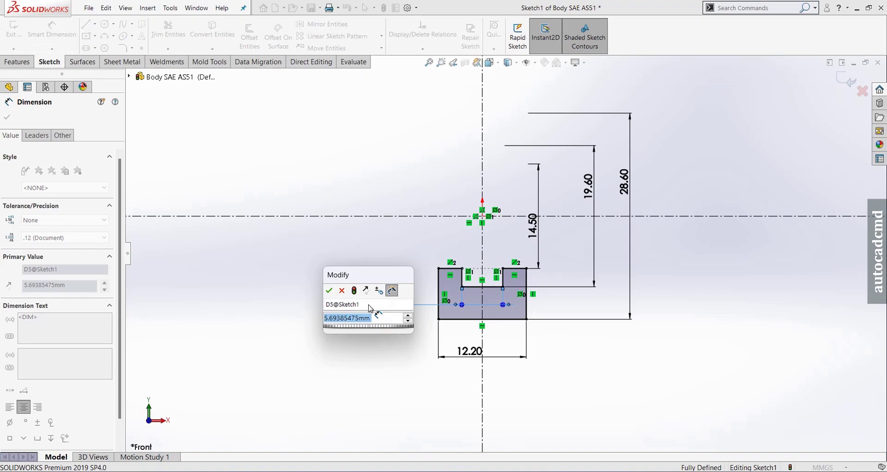
{"action": "type", "text": "8.13"}
{"action": "key", "text": "Return"}
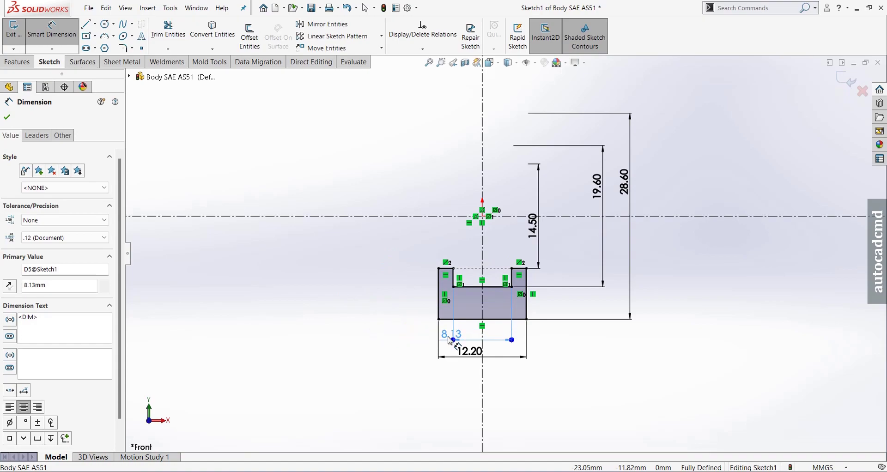
Re-centre the fully defined profile in view and finish dimensioning.
{"action": "left_click", "coordinate": [467, 337]}
{"action": "left_click", "coordinate": [546, 380]}
{"action": "middle_click", "coordinate": [449, 388]}
{"action": "middle_click", "coordinate": [450, 382]}
{"action": "middle_click", "coordinate": [465, 363]}
{"action": "middle_click", "coordinate": [599, 200]}
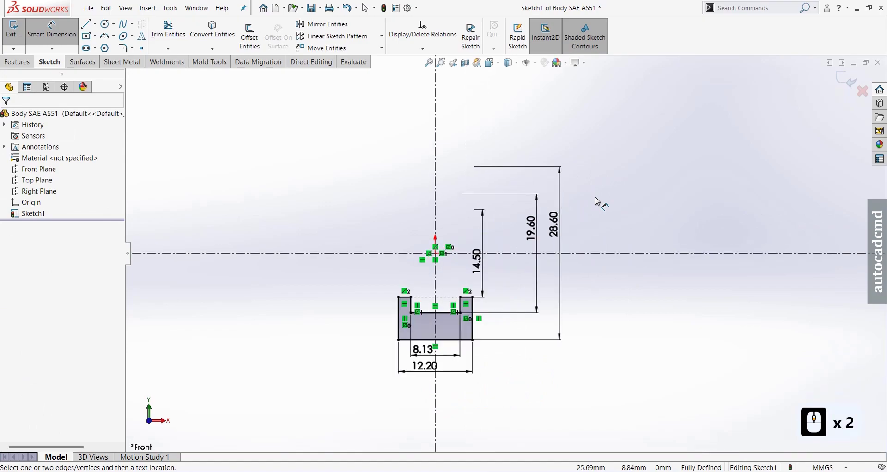
{"action": "key", "text": "Escape"}
Revolve the profile 360° about the horizontal centreline into the solid ring Revolve1.
{"action": "key", "text": "Escape"}
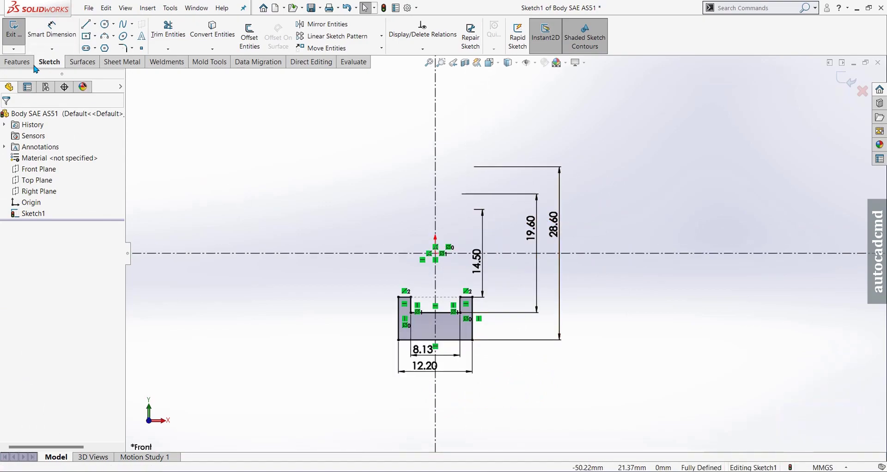
{"action": "left_click_drag", "start_coordinate": [24, 63], "coordinate": [44, 47]}
{"action": "left_click_drag", "start_coordinate": [50, 42], "coordinate": [543, 269]}
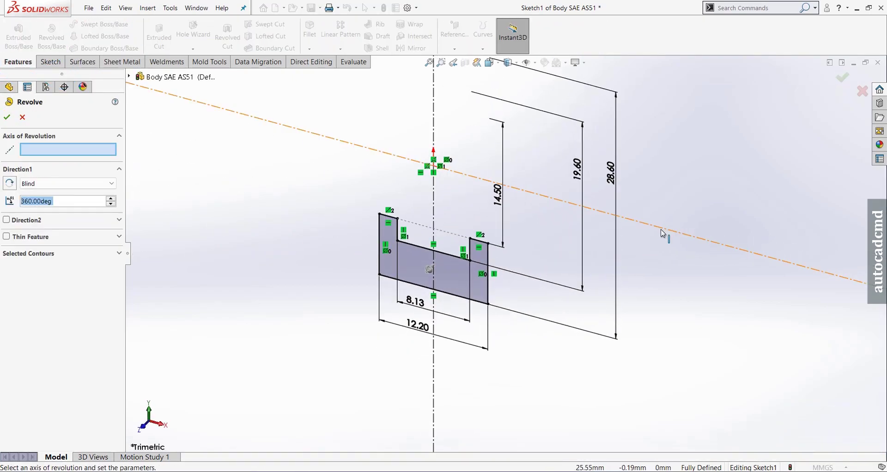
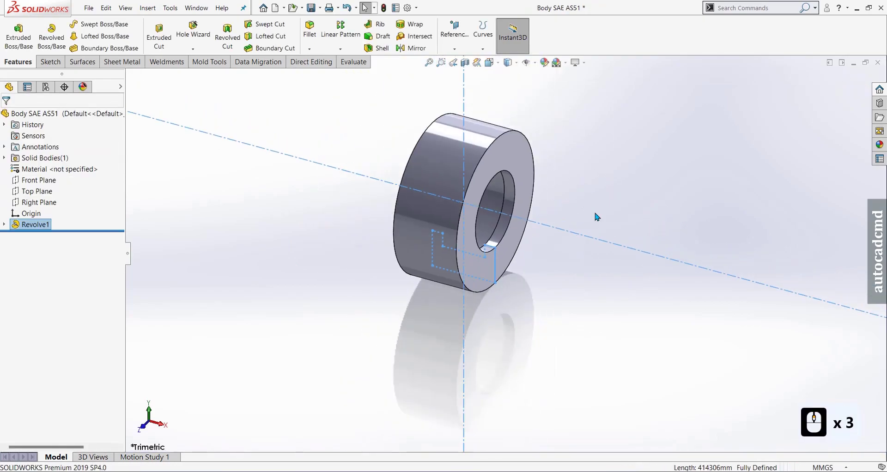
{"action": "left_click_drag", "start_coordinate": [604, 205], "coordinate": [574, 249]}
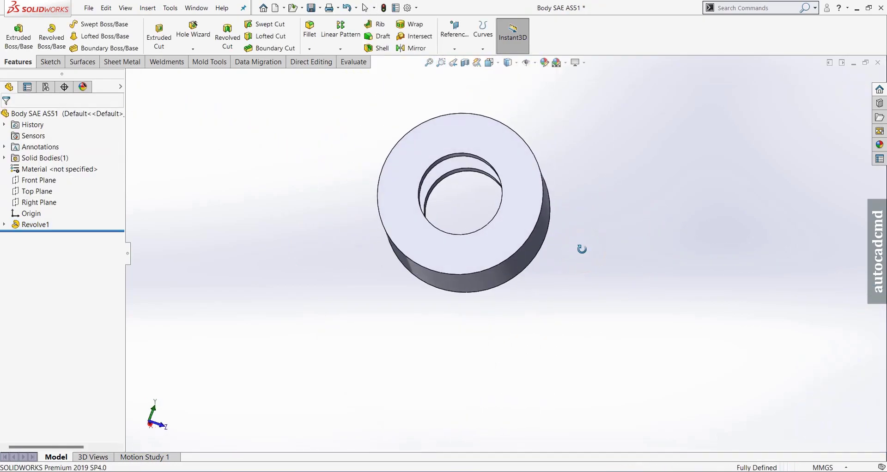
{"action": "left_click_drag", "start_coordinate": [499, 293], "coordinate": [41, 218]}
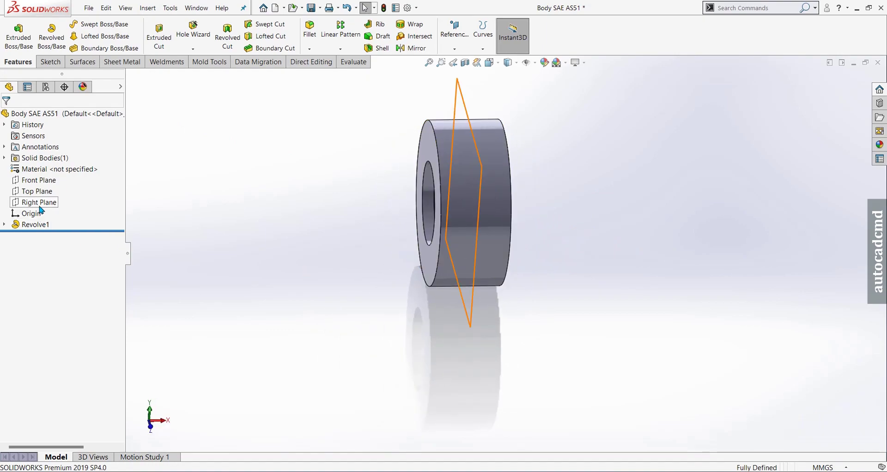
{"action": "left_click_drag", "start_coordinate": [43, 203], "coordinate": [51, 193]}
Start Sketch2 on the Right Plane with centrelines through the ring centre.
{"action": "left_click", "coordinate": [50, 192]}
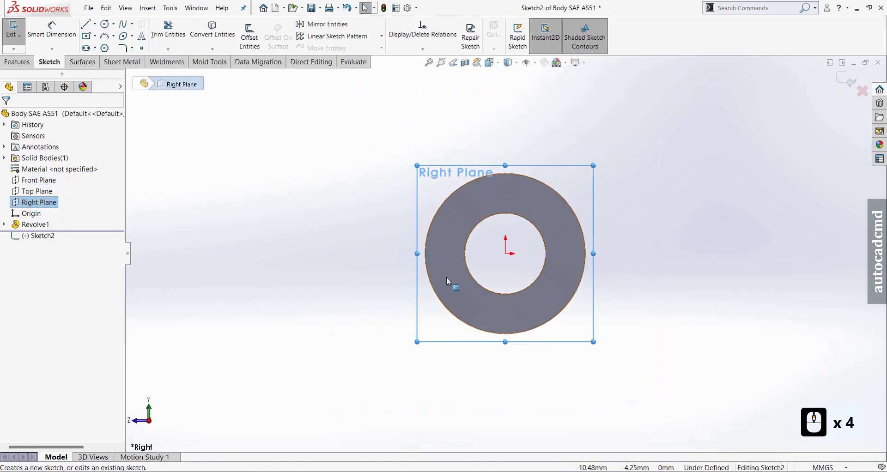
{"action": "left_click_drag", "start_coordinate": [83, 31], "coordinate": [44, 242]}
{"action": "left_click_drag", "start_coordinate": [43, 243], "coordinate": [509, 261]}
{"action": "left_click_drag", "start_coordinate": [509, 260], "coordinate": [508, 233]}
{"action": "left_click", "coordinate": [511, 259]}
{"action": "left_click", "coordinate": [536, 261]}
{"action": "left_click", "coordinate": [12, 125]}
{"action": "left_click", "coordinate": [12, 124]}
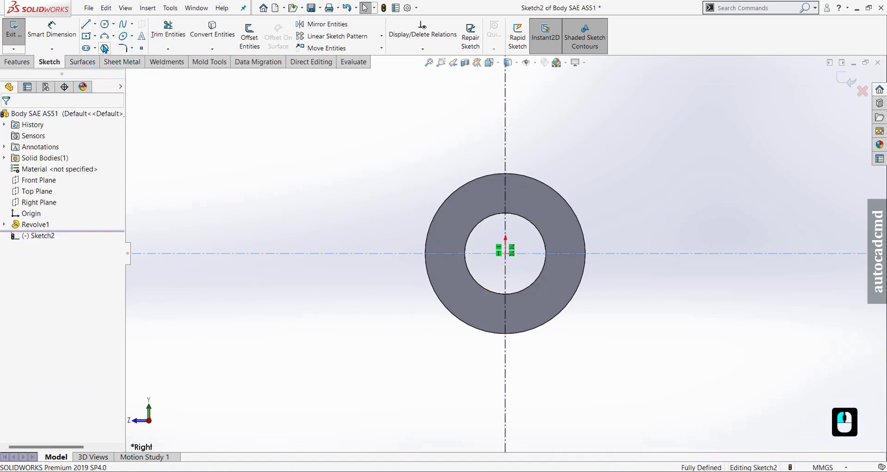
Draw a centred rectangle below the ring.
{"action": "left_click_drag", "start_coordinate": [92, 43], "coordinate": [507, 370]}
{"action": "left_click_drag", "start_coordinate": [507, 369], "coordinate": [483, 323]}
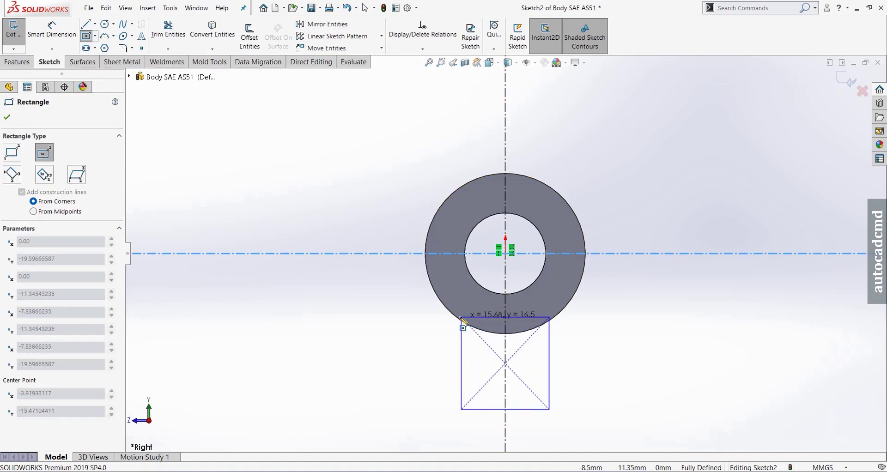
{"action": "left_click_drag", "start_coordinate": [401, 340], "coordinate": [662, 379]}
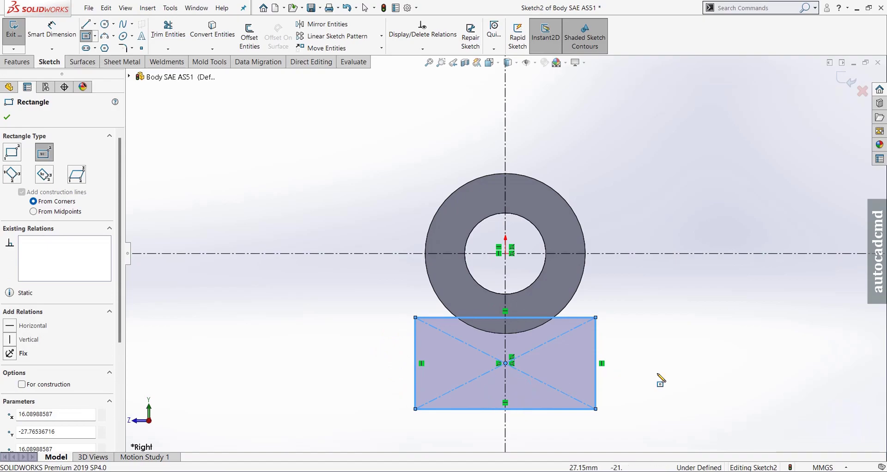
{"action": "left_click_drag", "start_coordinate": [55, 34], "coordinate": [335, 222]}
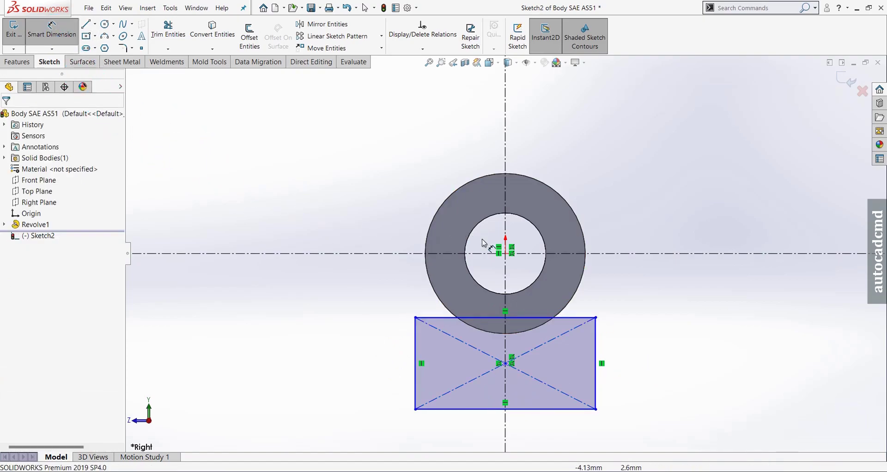
Dimension the rectangle's top edge 13.18 below the horizontal axis.
{"action": "left_click_drag", "start_coordinate": [623, 256], "coordinate": [579, 321]}
{"action": "left_click_drag", "start_coordinate": [579, 320], "coordinate": [645, 293]}
{"action": "type", "text": "13.18"}
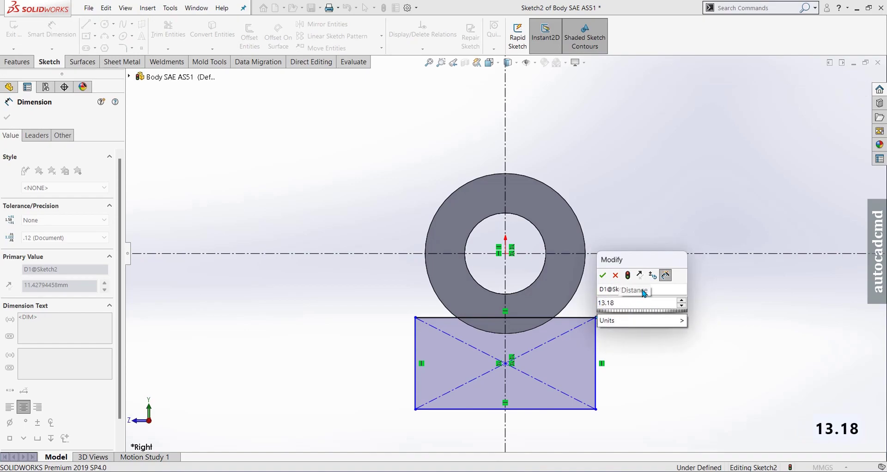
{"action": "key", "text": "Return"}
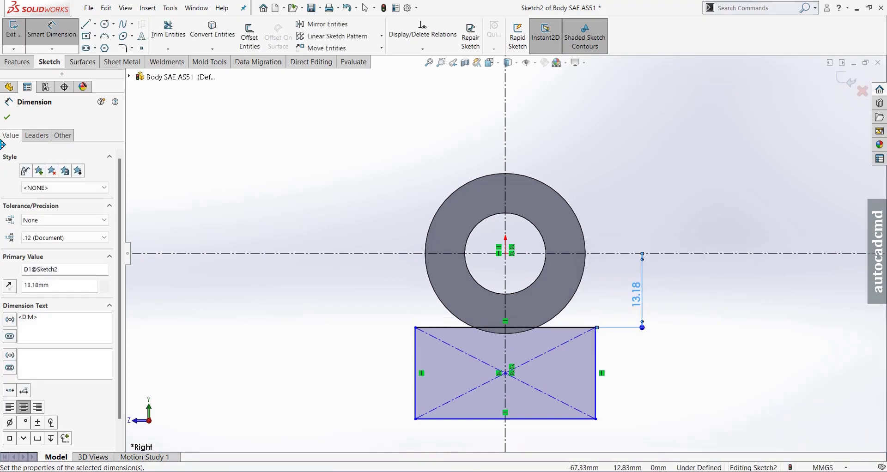
{"action": "left_click", "coordinate": [12, 119]}
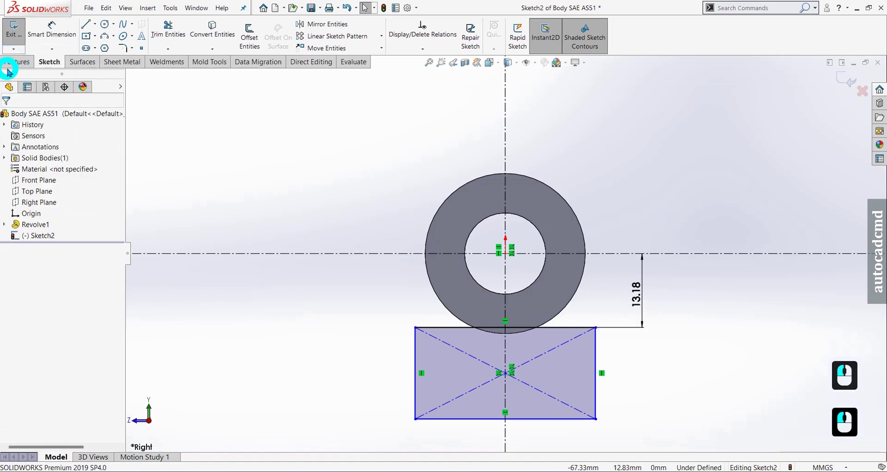
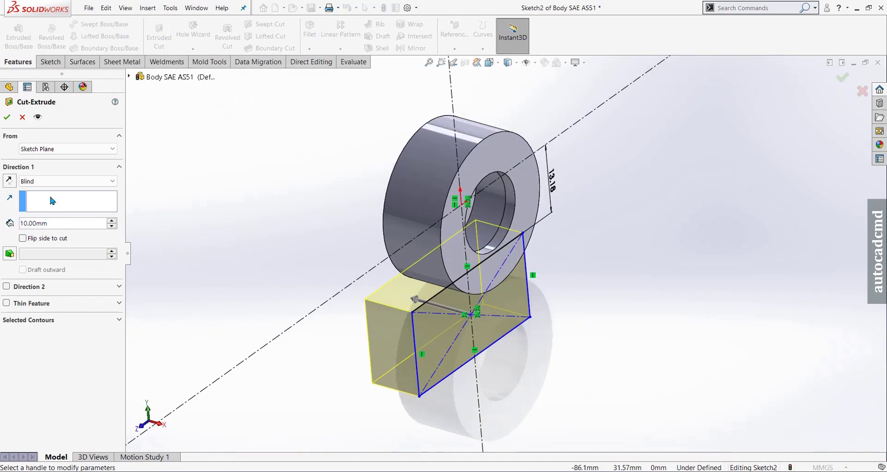
Extrude-cut the rectangle Through All in both directions, leaving a flat on the ring's underside.
{"action": "left_click", "coordinate": [57, 182]}
{"action": "left_click", "coordinate": [56, 205]}
{"action": "left_click_drag", "start_coordinate": [21, 135], "coordinate": [385, 278]}
{"action": "left_click_drag", "start_coordinate": [386, 278], "coordinate": [104, 250]}
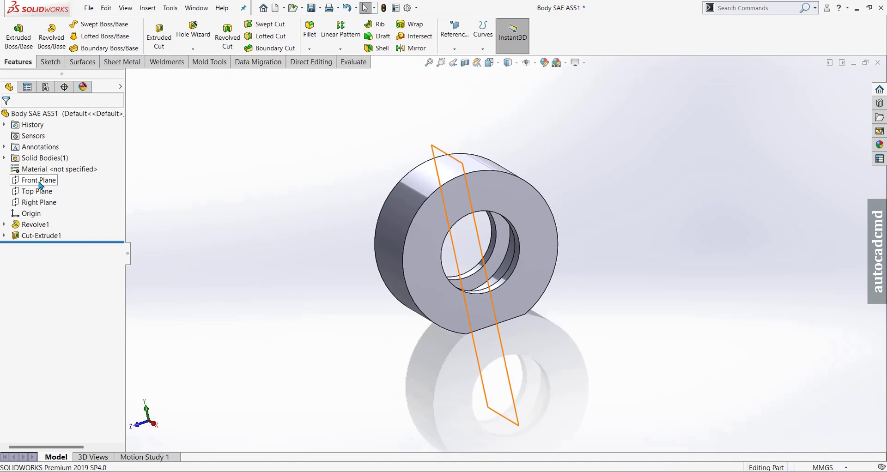
Start Sketch3 on the Front Plane with the Line tool set to infinite construction lines.
{"action": "left_click", "coordinate": [42, 184]}
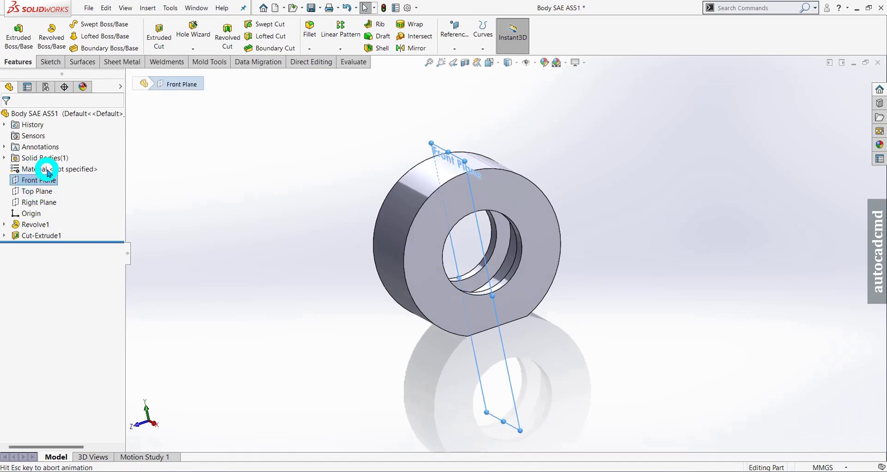
{"action": "middle_click", "coordinate": [348, 233]}
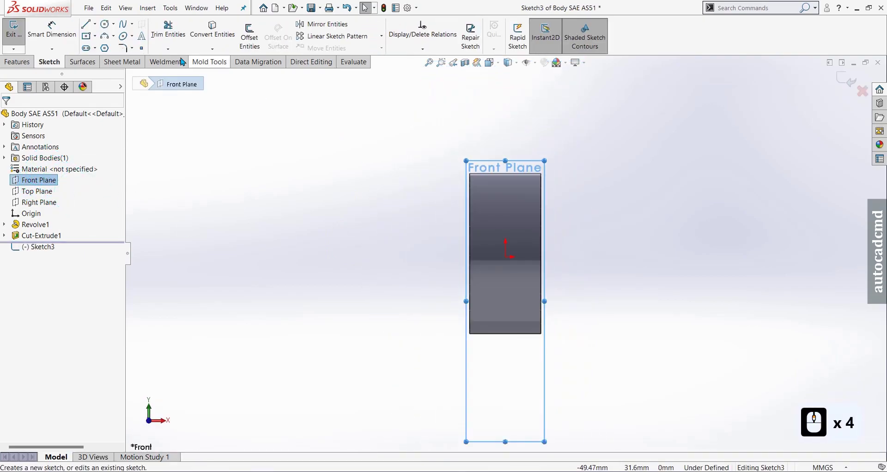
{"action": "left_click", "coordinate": [91, 27]}
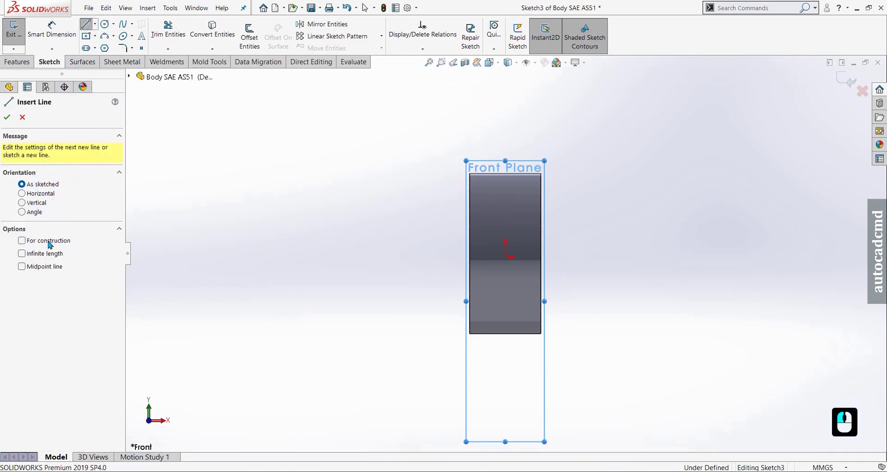
{"action": "left_click", "coordinate": [49, 246]}
{"action": "left_click", "coordinate": [43, 254]}
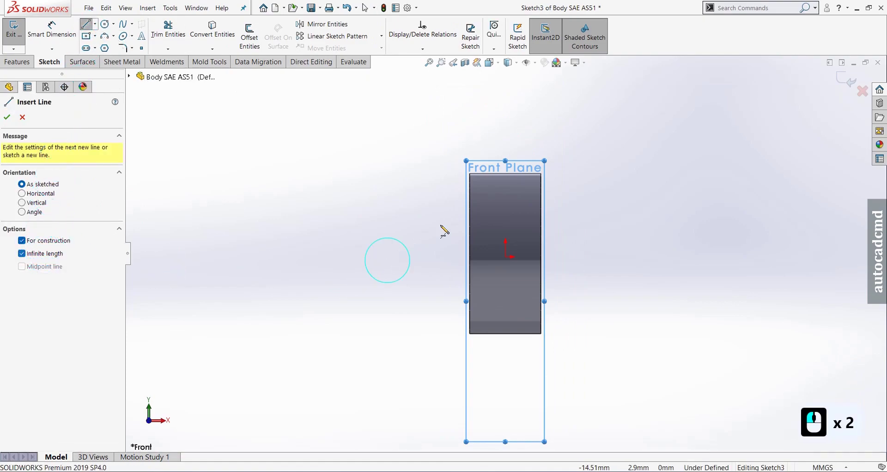
Draw vertical and horizontal infinite construction lines through the origin.
{"action": "left_click", "coordinate": [508, 257]}
{"action": "left_click", "coordinate": [510, 236]}
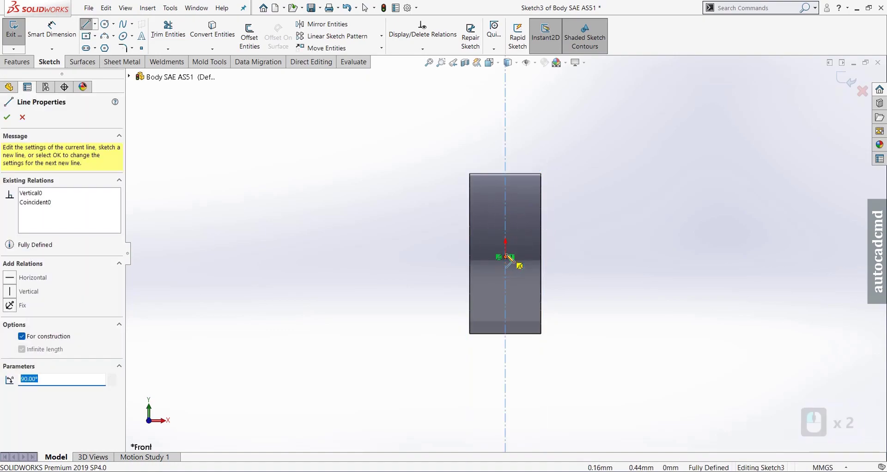
{"action": "left_click", "coordinate": [511, 263]}
{"action": "left_click", "coordinate": [549, 277]}
{"action": "left_click", "coordinate": [7, 123]}
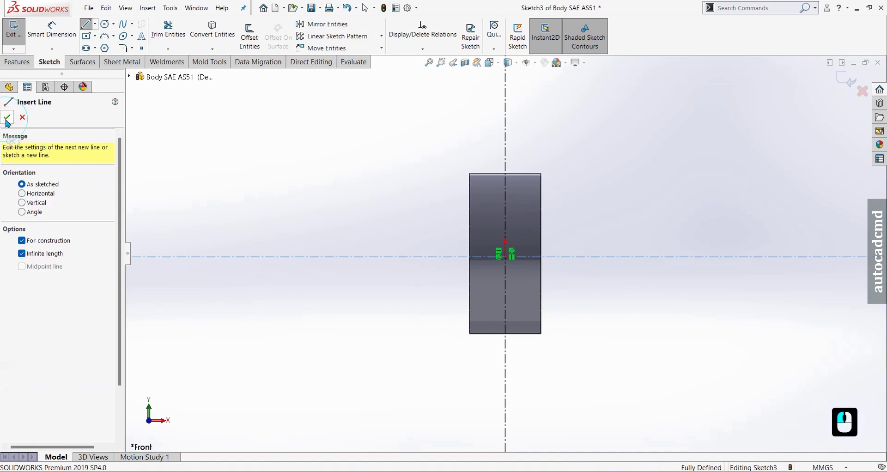
{"action": "left_click", "coordinate": [10, 121]}
{"action": "left_click", "coordinate": [89, 35]}
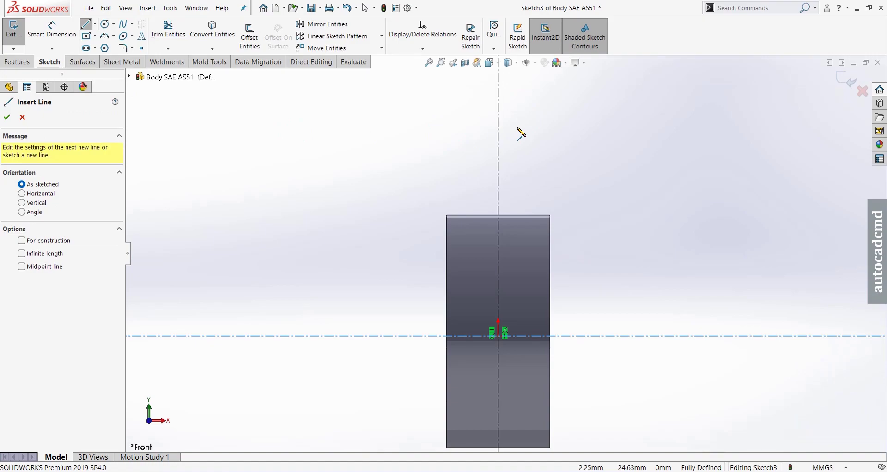
Draw the boss profile's long left edge, bottom edge, lower right edge and first outward step above the ring.
{"action": "left_click", "coordinate": [522, 134]}
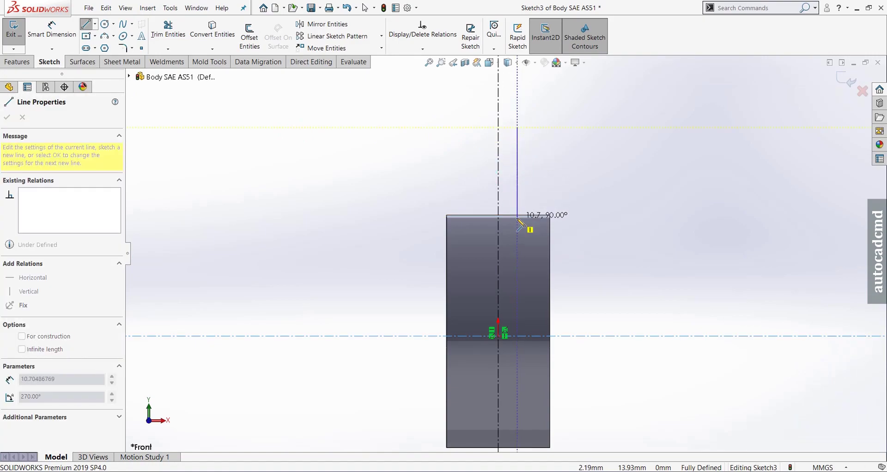
{"action": "left_click", "coordinate": [522, 231]}
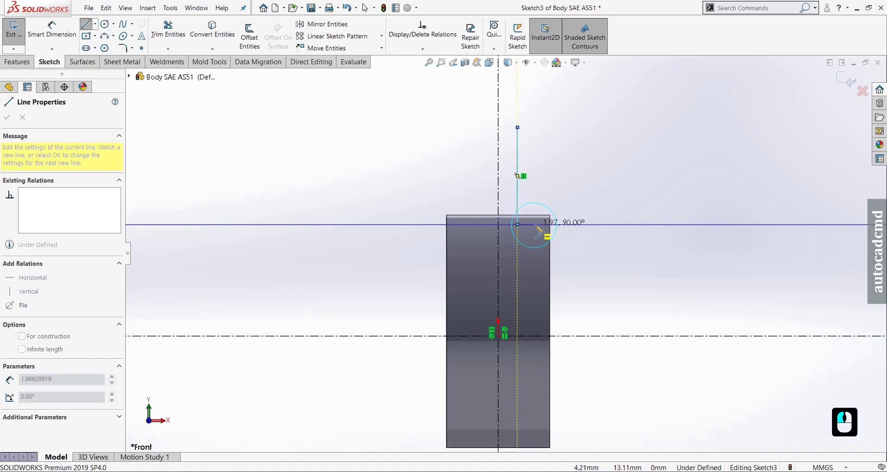
{"action": "left_click", "coordinate": [542, 231]}
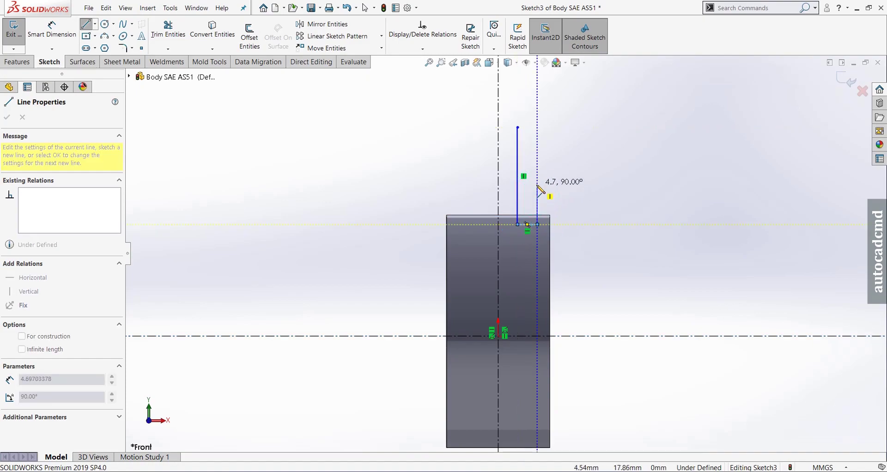
{"action": "left_click", "coordinate": [542, 191]}
{"action": "left_click", "coordinate": [552, 189]}
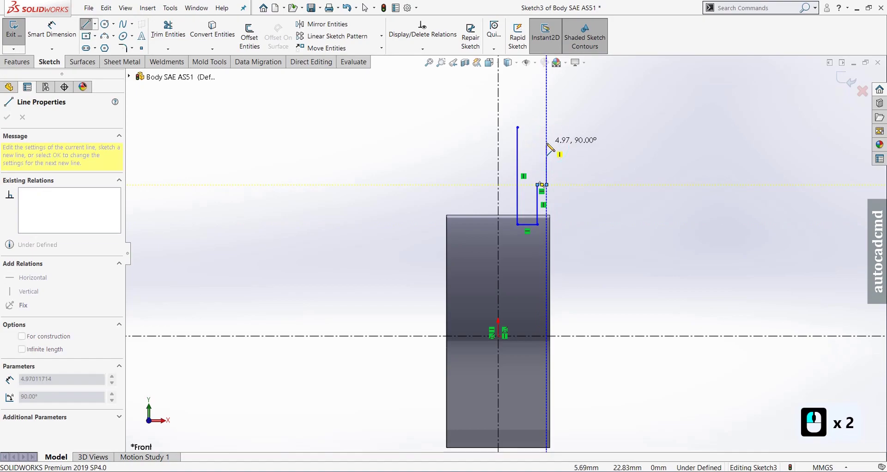
Draw the middle and upper right edges with the inward step and close the stepped profile.
{"action": "left_click", "coordinate": [550, 152]}
{"action": "left_click", "coordinate": [541, 153]}
{"action": "left_click", "coordinate": [542, 135]}
{"action": "left_click", "coordinate": [522, 134]}
{"action": "left_click", "coordinate": [56, 28]}
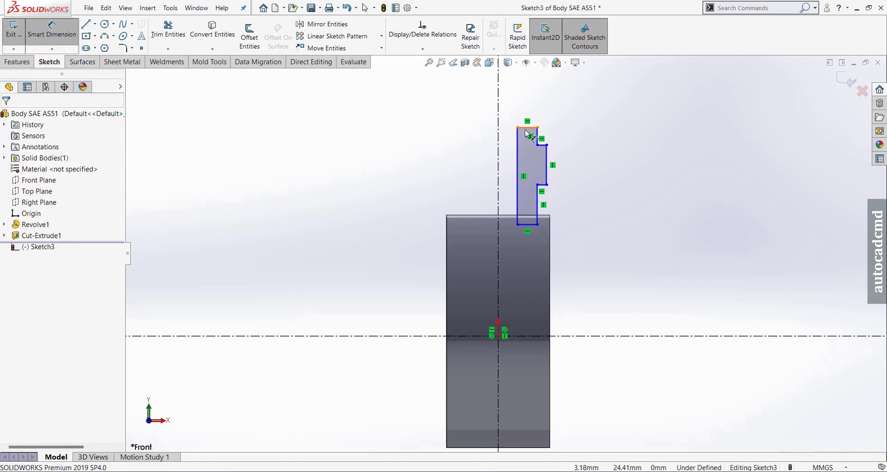
Dimension the profile heights: 4.00 and 6.78 step heights and 26.20 above the axis.
{"action": "left_click", "coordinate": [542, 138]}
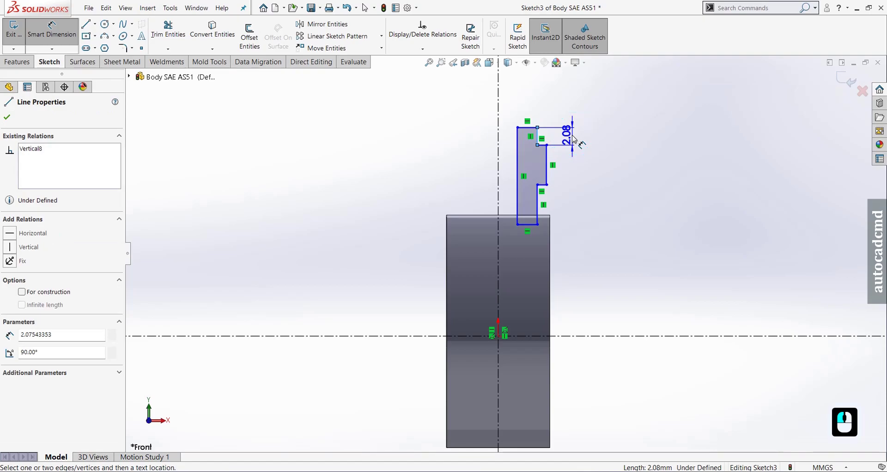
{"action": "left_click", "coordinate": [576, 139]}
{"action": "left_click", "coordinate": [576, 138]}
{"action": "type", "text": "4"}
{"action": "key", "text": "Return"}
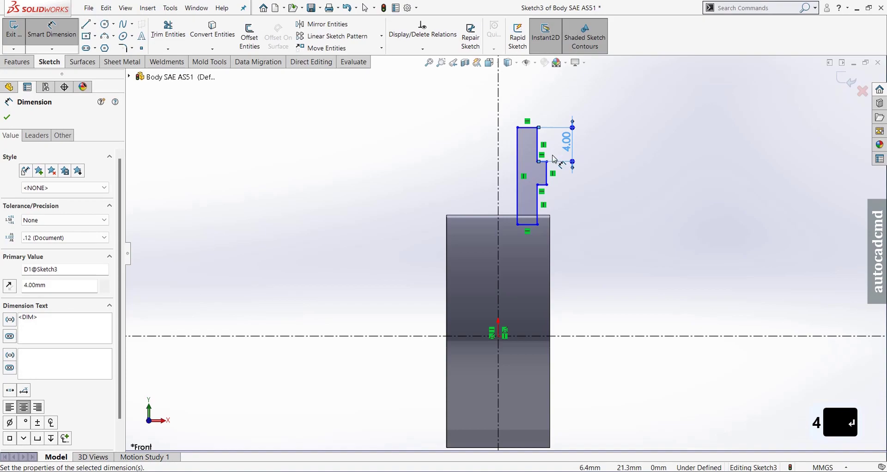
{"action": "left_click_drag", "start_coordinate": [550, 179], "coordinate": [634, 178]}
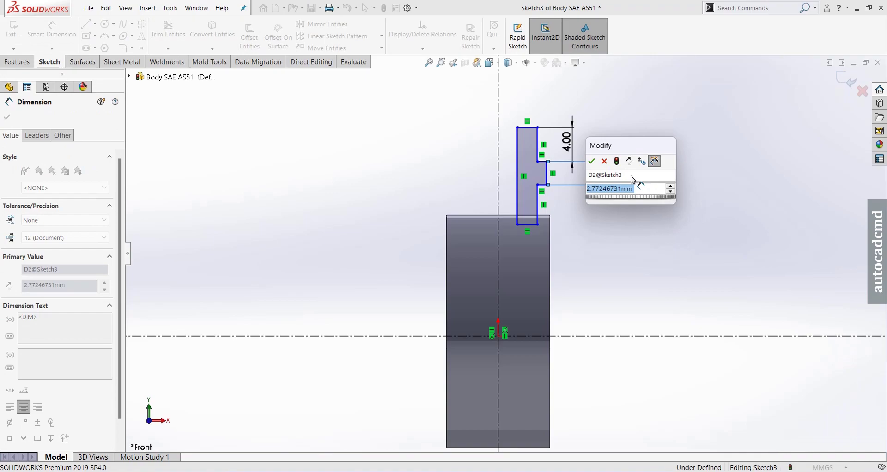
{"action": "type", "text": "6.78"}
{"action": "key", "text": "Return"}
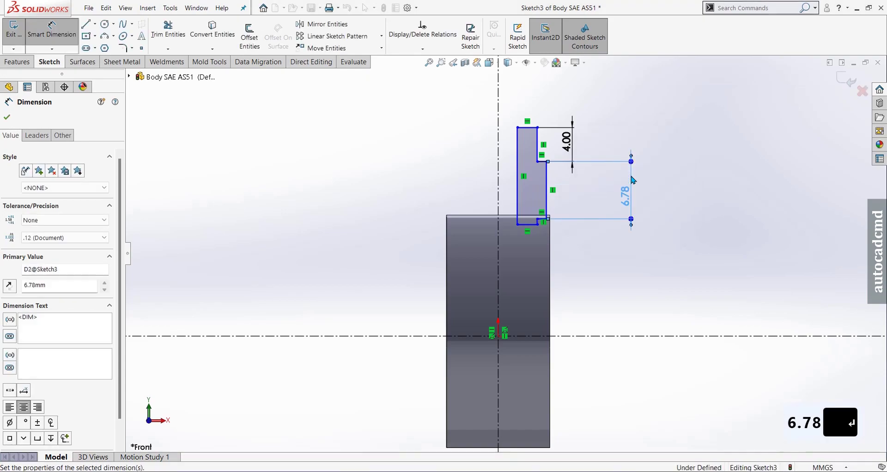
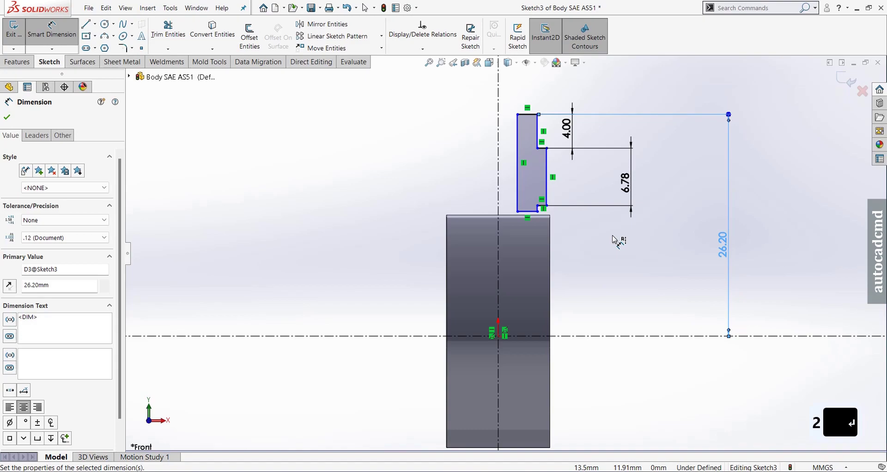
{"action": "key", "text": "Escape"}
{"action": "key", "text": "Escape"}
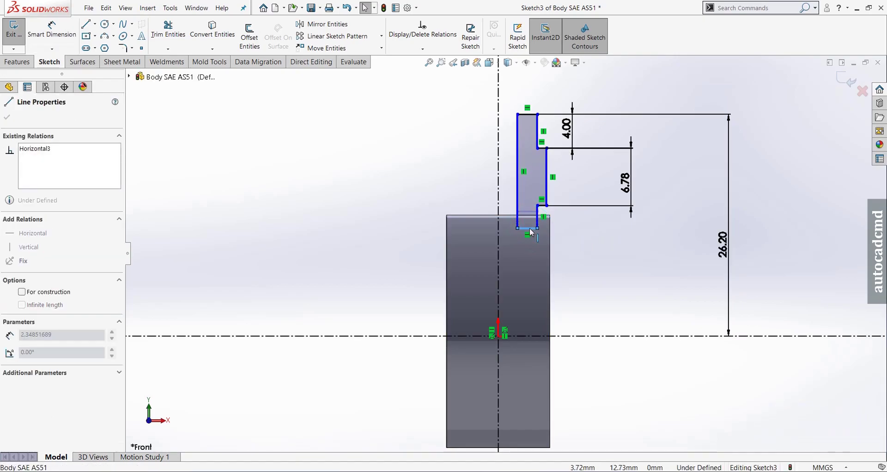
Dimension the profile's left edge at 7.30 width across the vertical centreline.
{"action": "left_click", "coordinate": [533, 232]}
{"action": "left_click", "coordinate": [623, 272]}
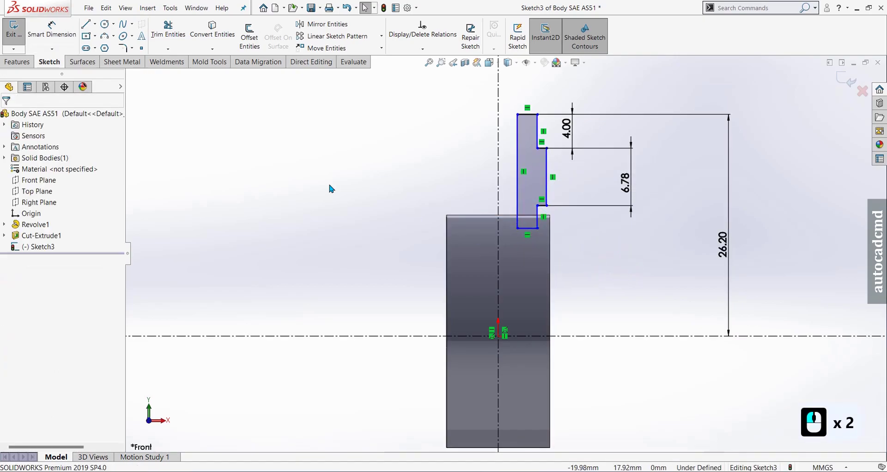
{"action": "left_click", "coordinate": [67, 39]}
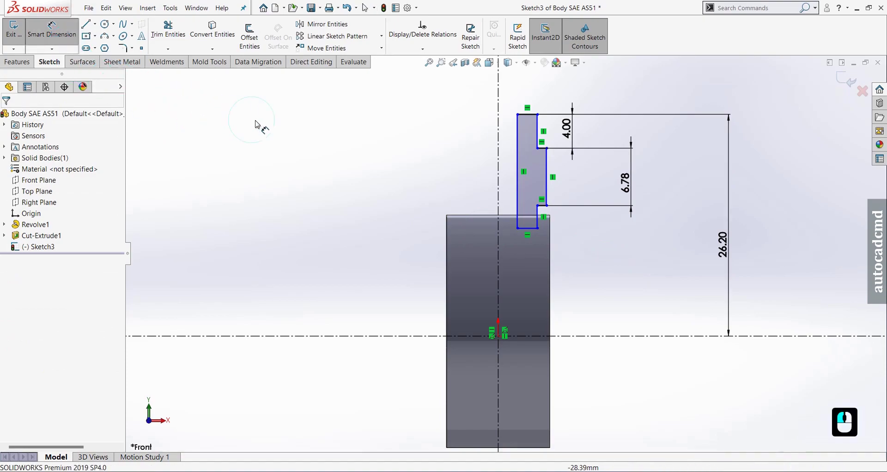
{"action": "left_click", "coordinate": [311, 136]}
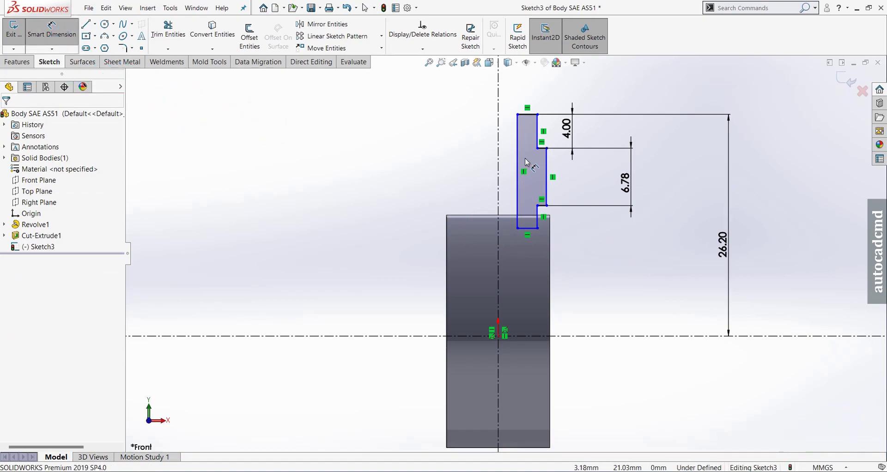
{"action": "left_click_drag", "start_coordinate": [522, 151], "coordinate": [501, 131]}
{"action": "left_click_drag", "start_coordinate": [493, 132], "coordinate": [414, 149]}
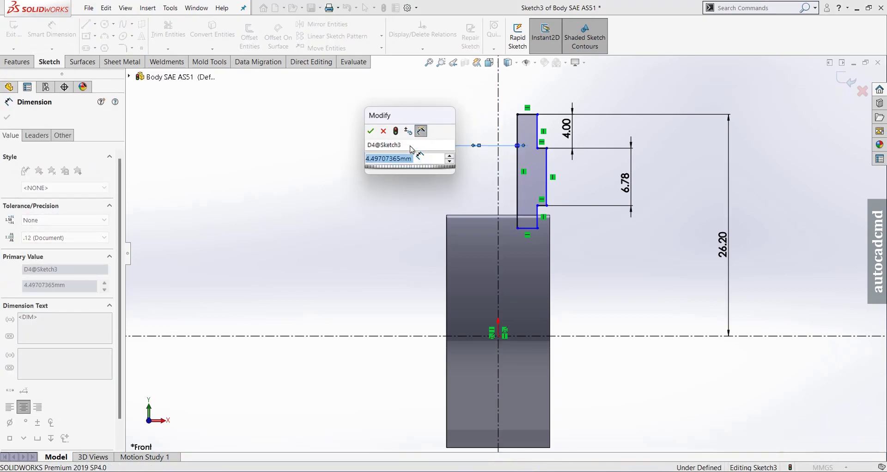
{"action": "key", "text": "7"}
{"action": "type", "text": "7.3"}
{"action": "key", "text": "Return"}
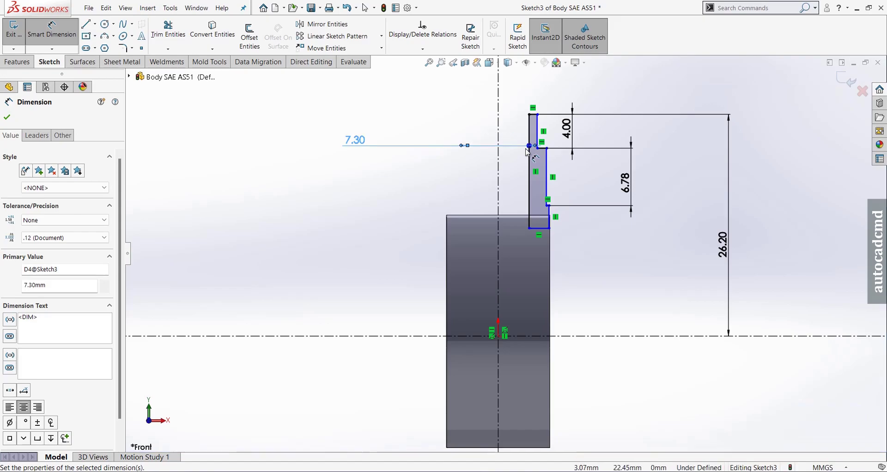
Dimension the middle step and top corner at 14.30 and 12.00 widths across the centreline.
{"action": "left_click_drag", "start_coordinate": [549, 167], "coordinate": [467, 176]}
{"action": "left_click", "coordinate": [467, 177]}
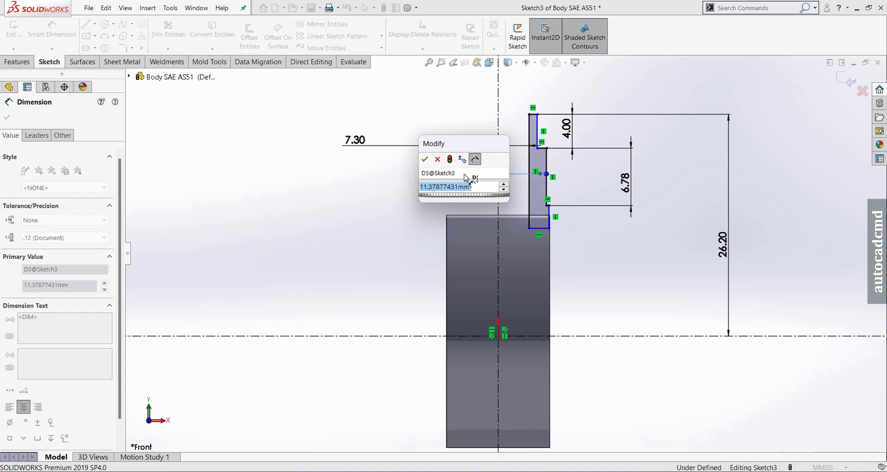
{"action": "type", "text": "14.3"}
{"action": "key", "text": "Return"}
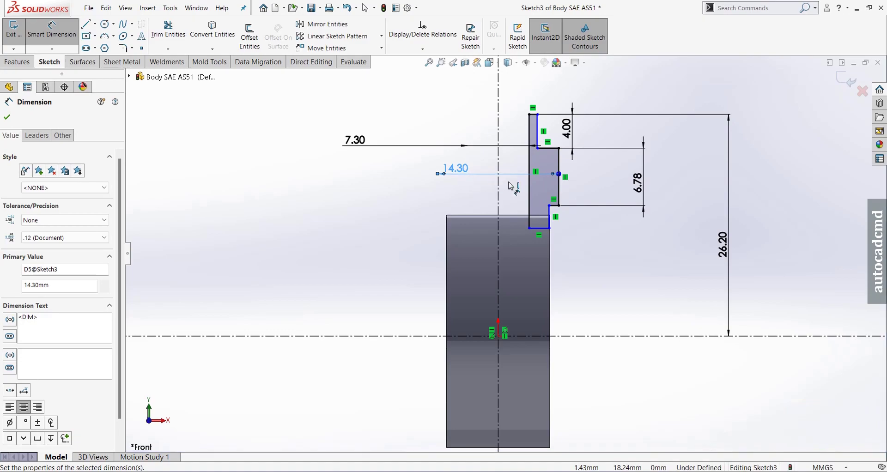
{"action": "left_click_drag", "start_coordinate": [539, 129], "coordinate": [479, 113]}
{"action": "left_click", "coordinate": [474, 113]}
{"action": "type", "text": "12"}
{"action": "key", "text": "Return"}
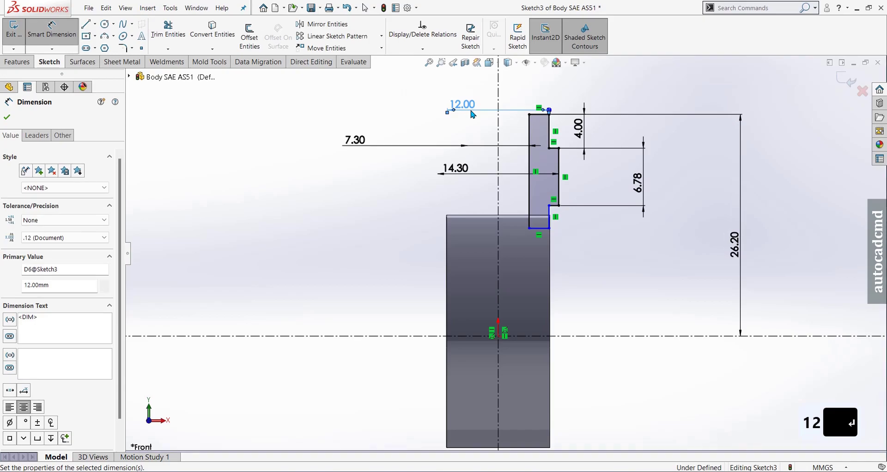
{"action": "left_click_drag", "start_coordinate": [584, 192], "coordinate": [540, 140]}
{"action": "key", "text": "Escape"}
{"action": "key", "text": "Escape"}
{"action": "key", "text": "Escape"}
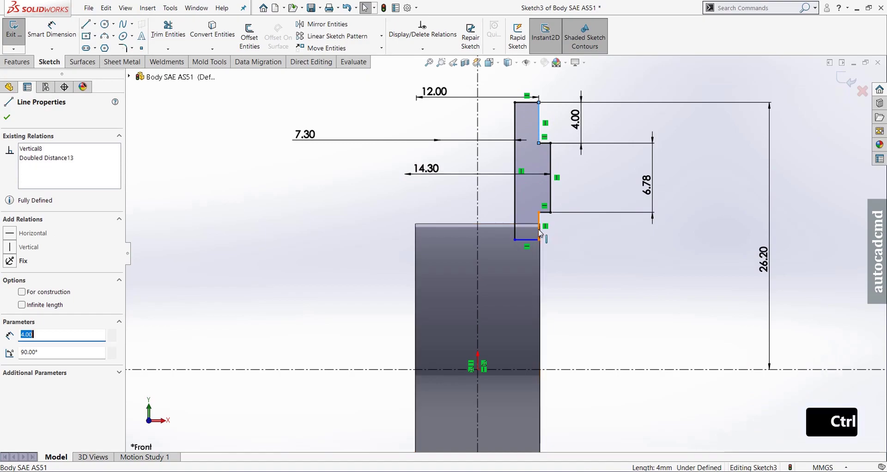
Make the two right-hand edges of the lower step collinear.
{"action": "left_click", "coordinate": [542, 232]}
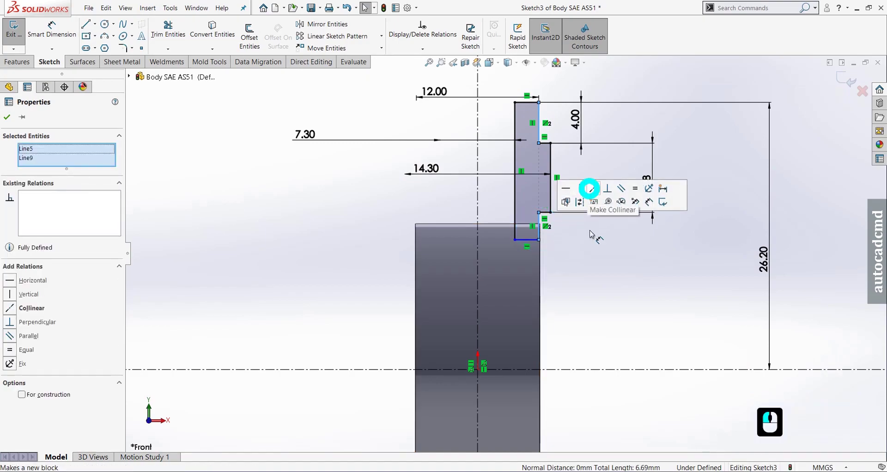
{"action": "left_click", "coordinate": [591, 279]}
{"action": "left_click", "coordinate": [585, 272]}
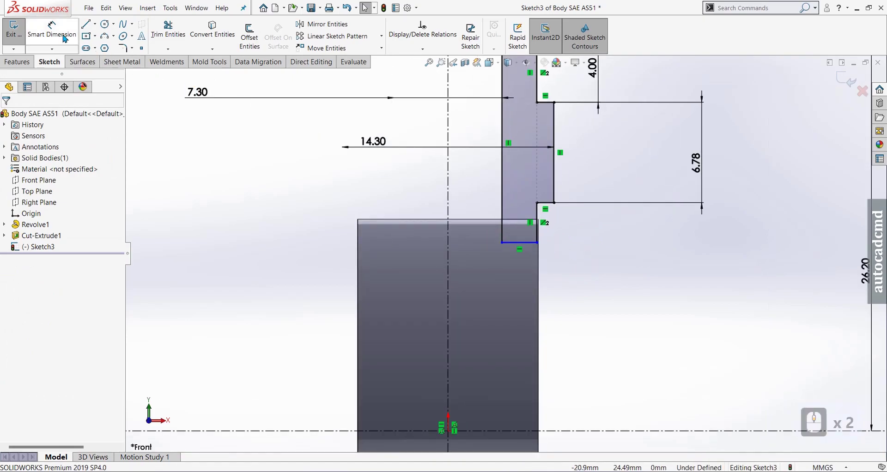
Dimension the lower step at 1.50 height, fully defining the sketch, and fit it in view.
{"action": "left_click", "coordinate": [61, 39]}
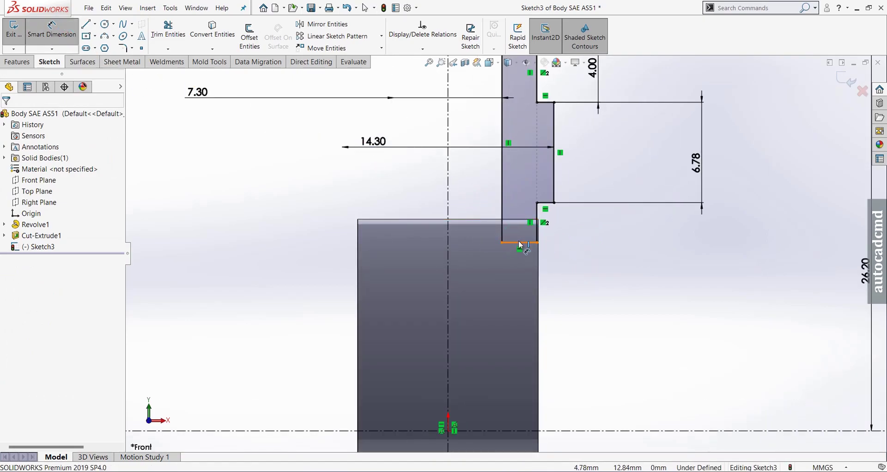
{"action": "left_click", "coordinate": [522, 241]}
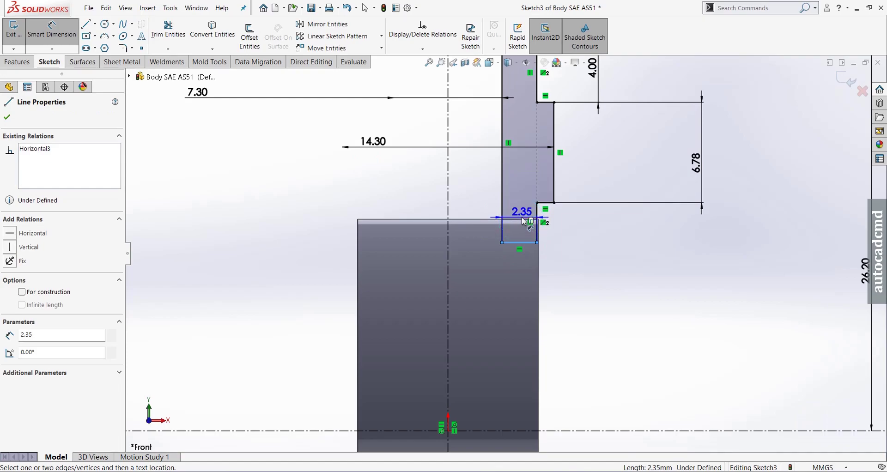
{"action": "left_click", "coordinate": [525, 223]}
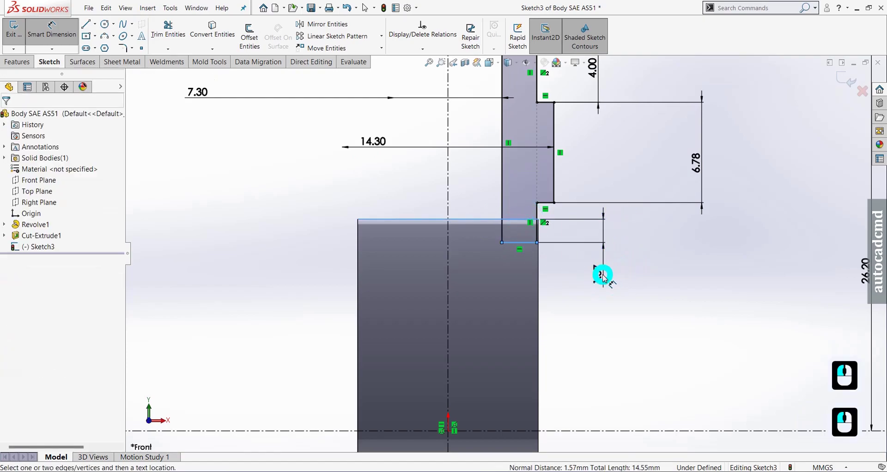
{"action": "type", "text": "1."}
{"action": "type", "text": "5"}
{"action": "key", "text": "Return"}
{"action": "key", "text": "Escape"}
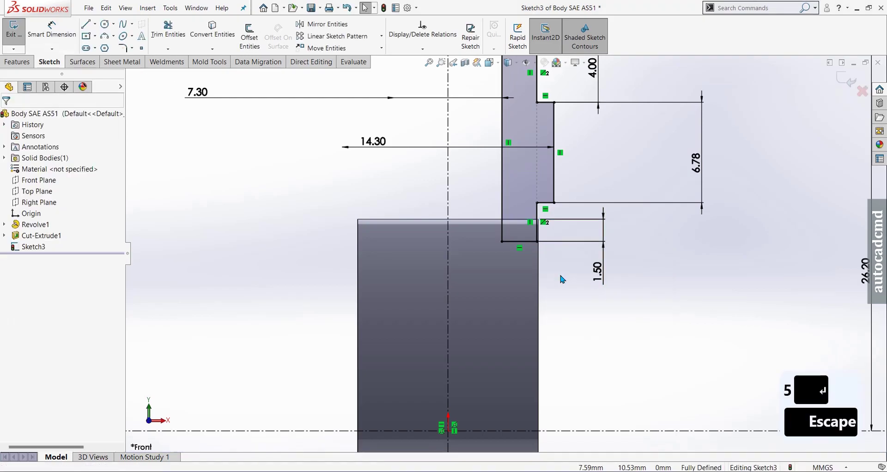
{"action": "key", "text": "Escape"}
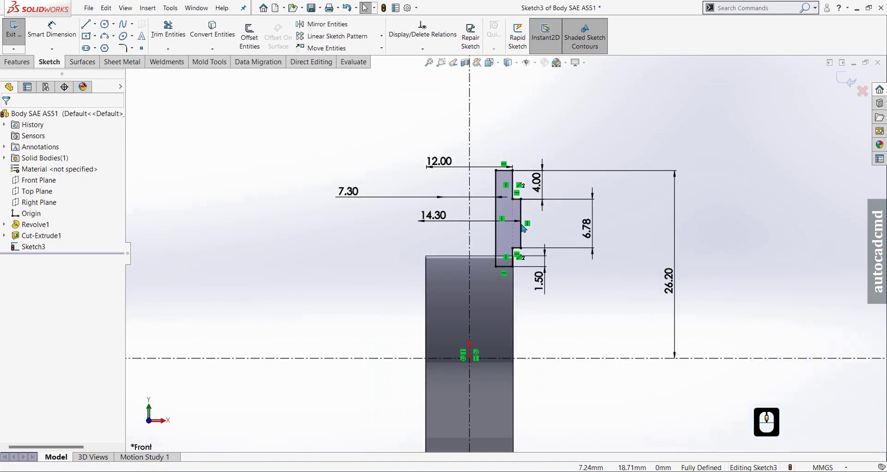
{"action": "middle_click", "coordinate": [535, 207]}
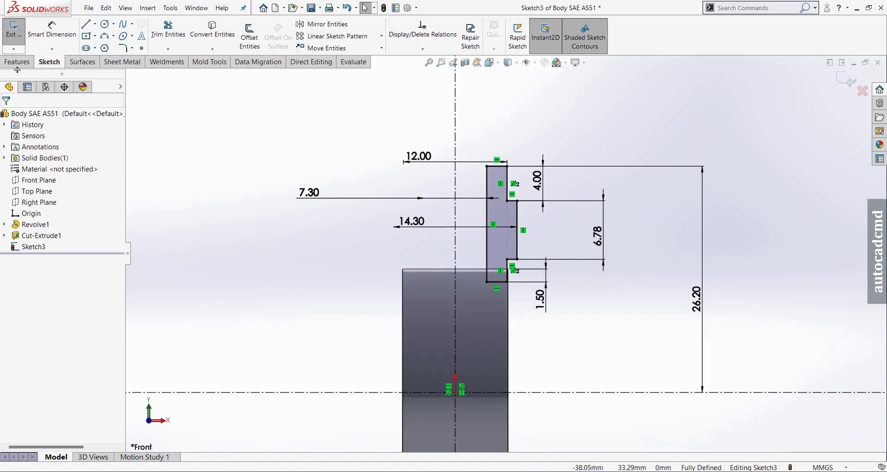
{"action": "left_click", "coordinate": [18, 68]}
Revolve the profile 360° about the vertical centreline Line1 to create the boss Revolve2.
{"action": "left_click", "coordinate": [130, 59]}
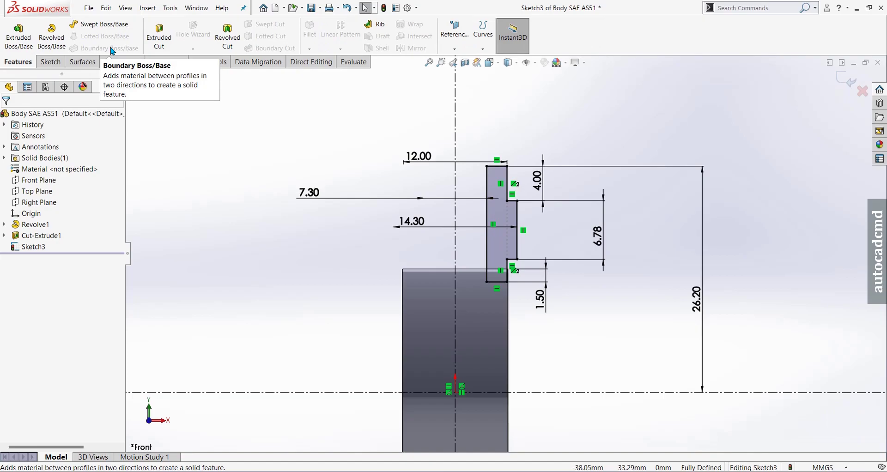
{"action": "left_click", "coordinate": [60, 43]}
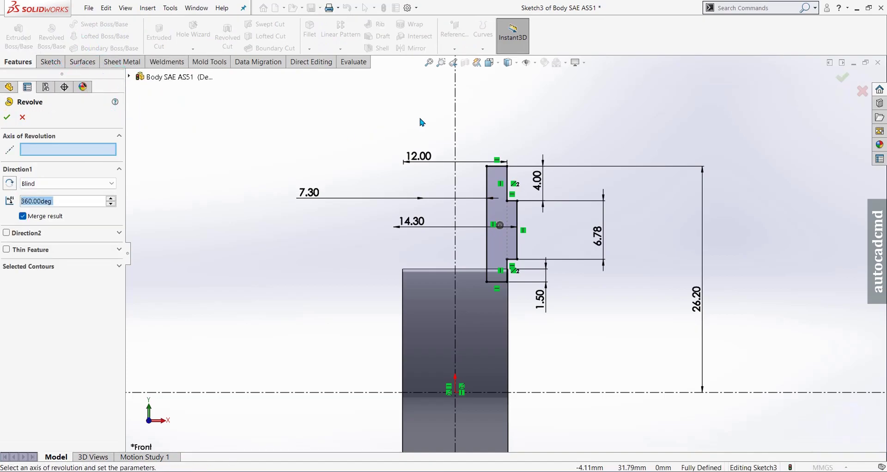
{"action": "left_click", "coordinate": [456, 118]}
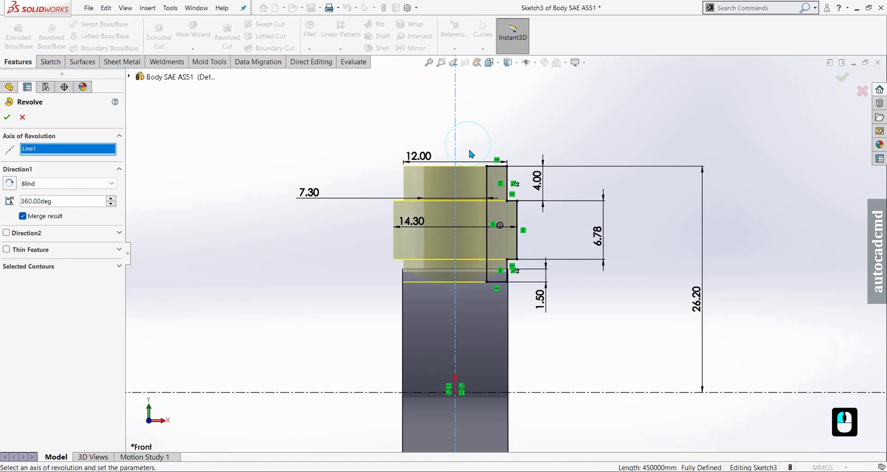
{"action": "left_click", "coordinate": [469, 165]}
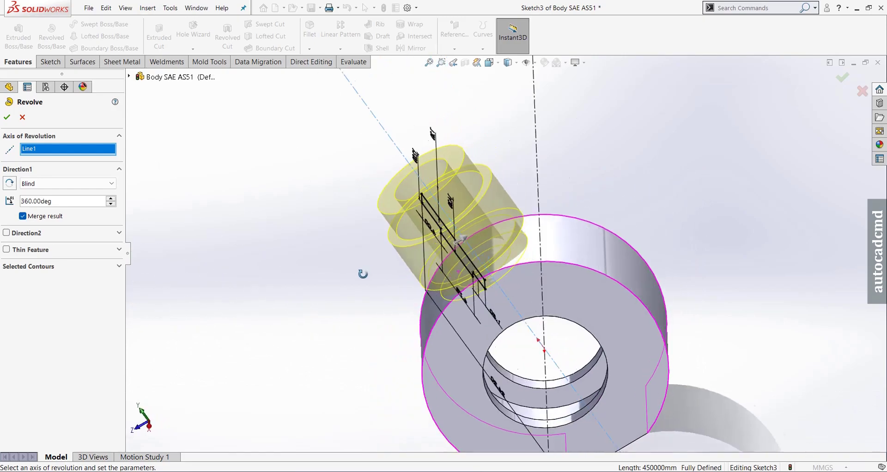
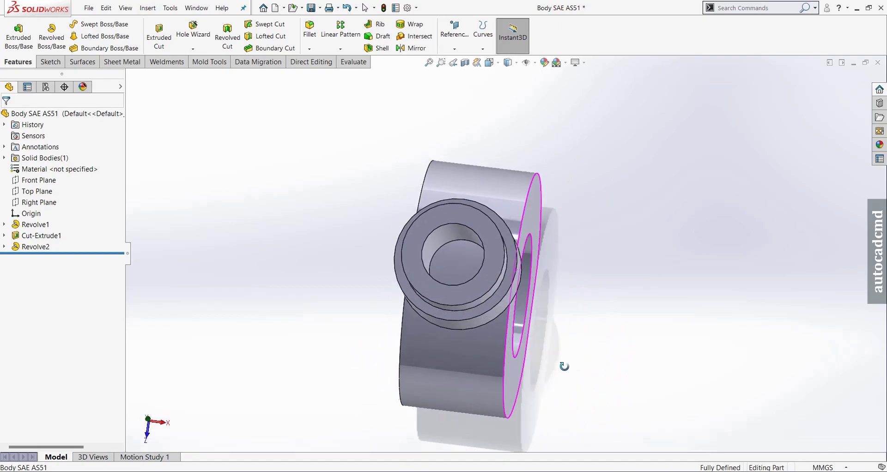
{"action": "middle_click", "coordinate": [566, 316]}
{"action": "middle_click", "coordinate": [491, 286]}
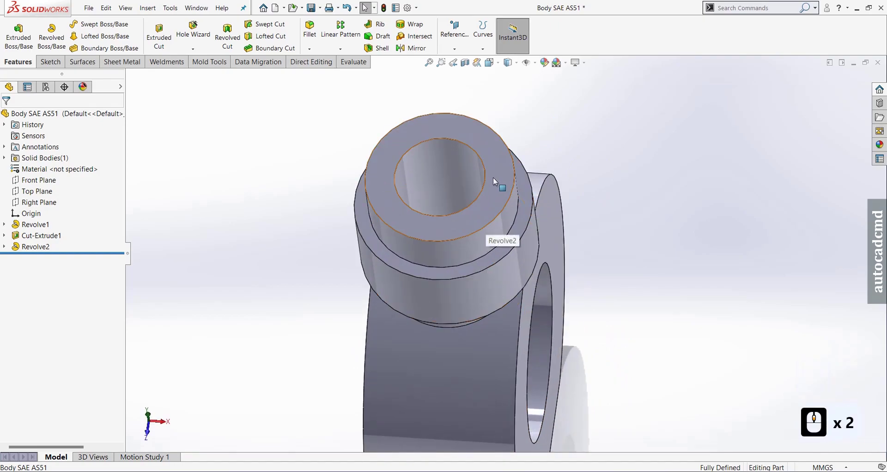
Sketch a circle centred on the boss top face for the bore.
{"action": "left_click", "coordinate": [496, 180]}
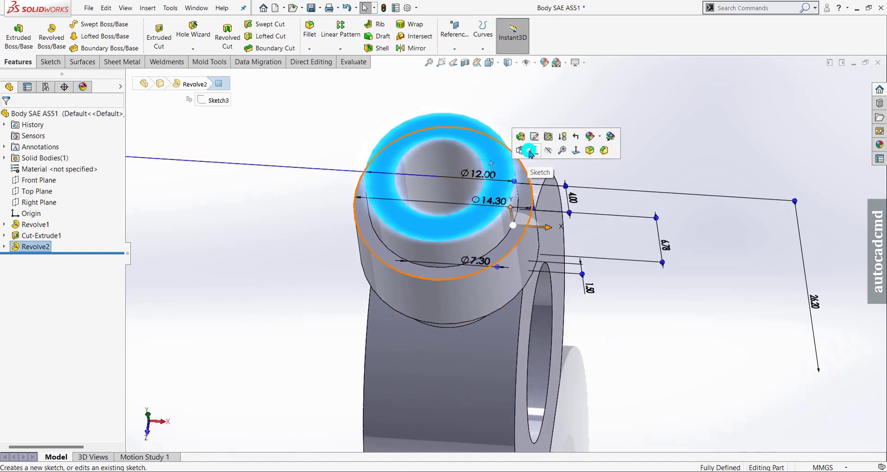
{"action": "left_click", "coordinate": [532, 153]}
{"action": "left_click_drag", "start_coordinate": [658, 199], "coordinate": [534, 234]}
{"action": "left_click_drag", "start_coordinate": [535, 233], "coordinate": [216, 84]}
{"action": "left_click", "coordinate": [211, 30]}
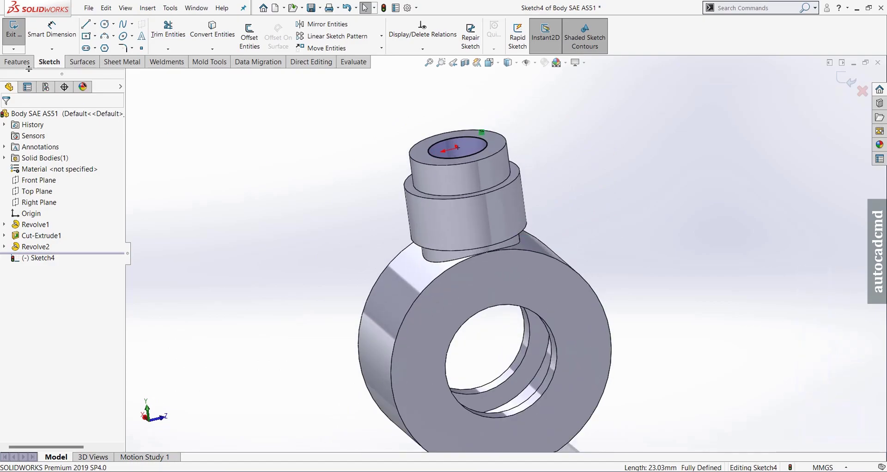
Cut the circle through the boss up to the ring's bore surface as Cut-Extrude2.
{"action": "left_click", "coordinate": [31, 66]}
{"action": "left_click", "coordinate": [159, 42]}
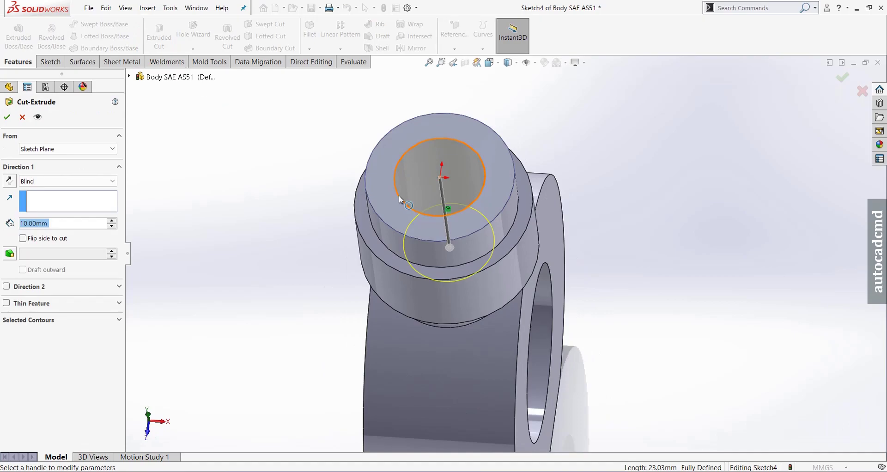
{"action": "middle_click", "coordinate": [242, 203]}
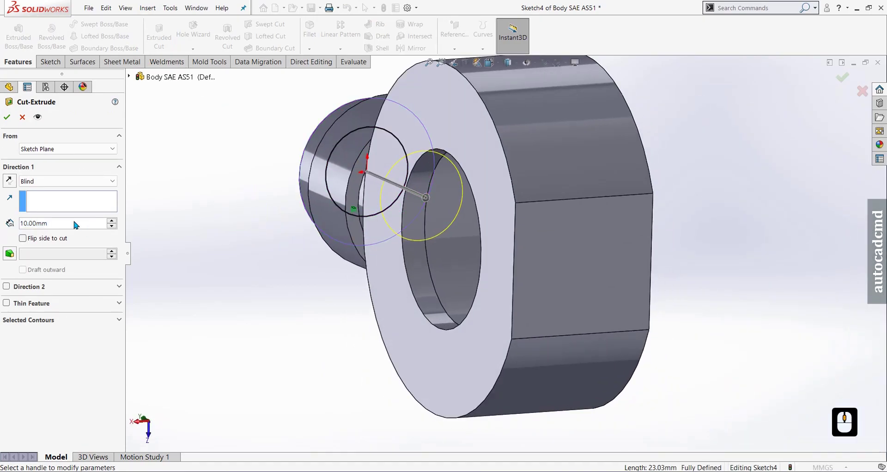
{"action": "left_click", "coordinate": [67, 204]}
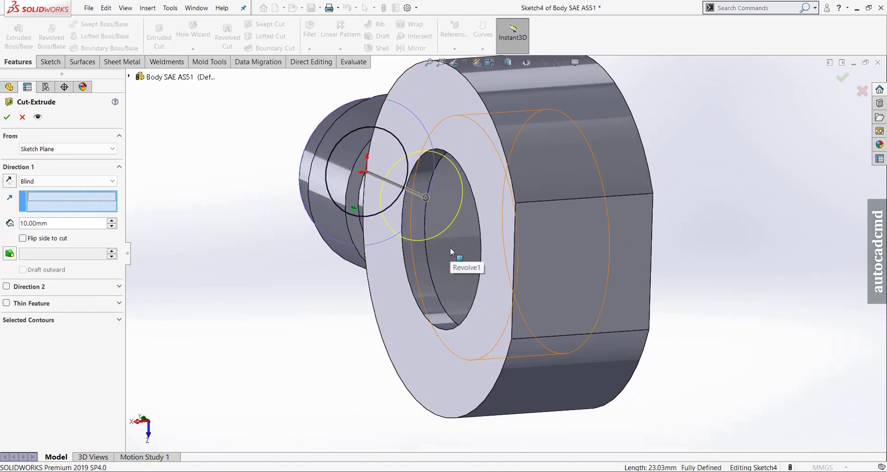
{"action": "double_click", "coordinate": [454, 251]}
{"action": "left_click", "coordinate": [457, 265]}
{"action": "left_click_drag", "start_coordinate": [480, 244], "coordinate": [9, 124]}
{"action": "left_click", "coordinate": [8, 123]}
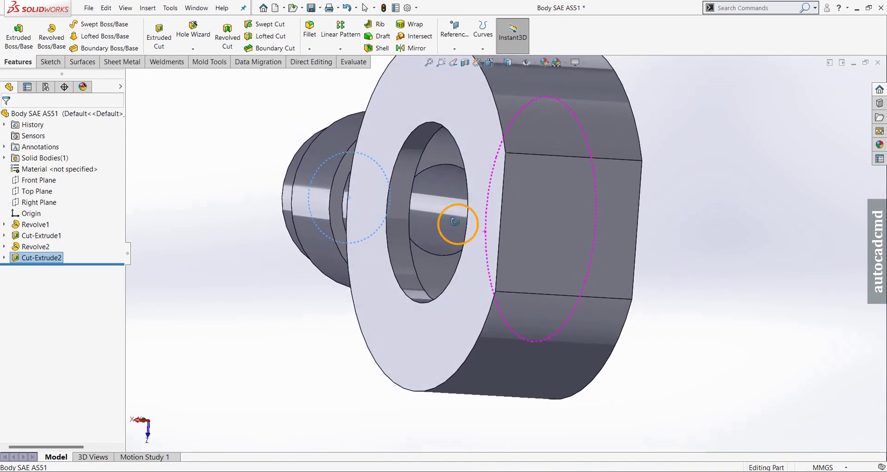
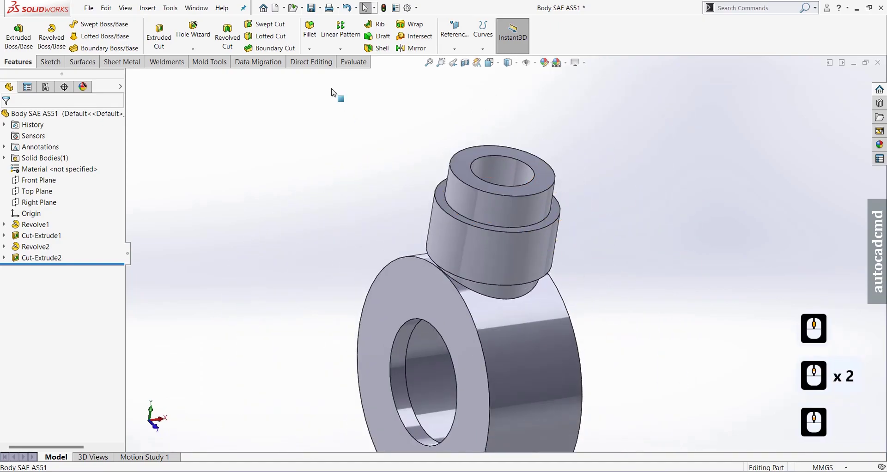
Chamfer the top edge of the boss bore and edit it to 0.30 mm at 45°.
{"action": "left_click", "coordinate": [314, 55]}
{"action": "left_click", "coordinate": [320, 71]}
{"action": "left_click", "coordinate": [500, 158]}
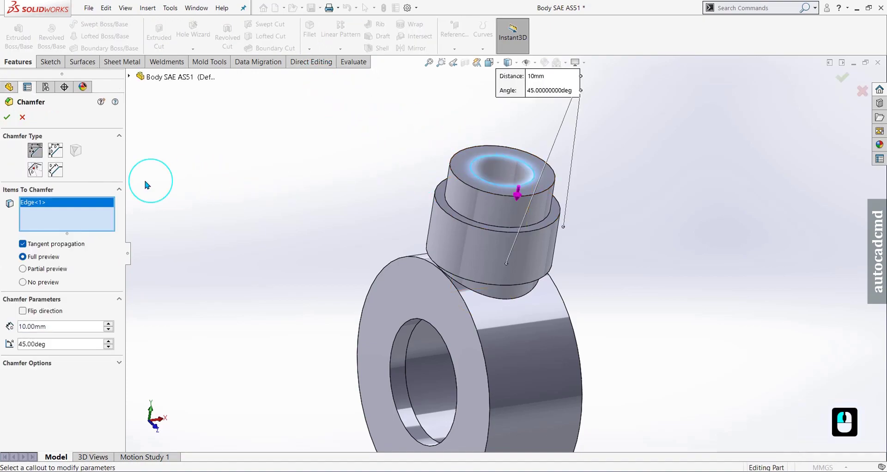
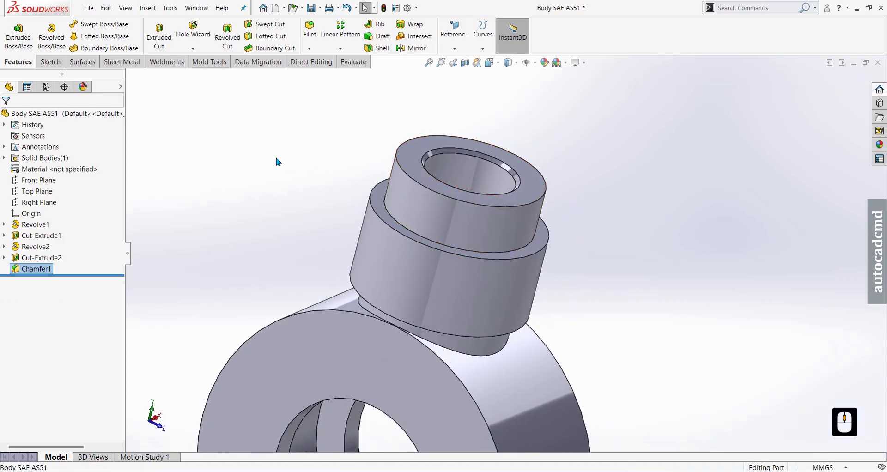
{"action": "right_click", "coordinate": [28, 268]}
{"action": "left_click", "coordinate": [41, 243]}
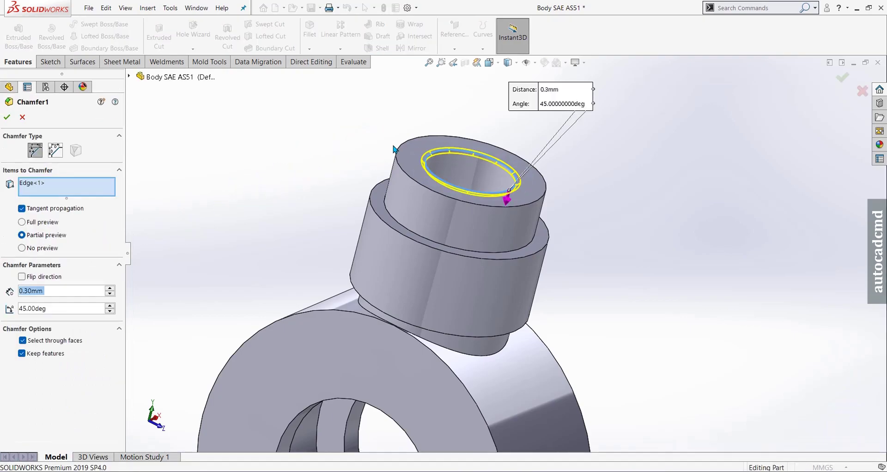
{"action": "left_click", "coordinate": [402, 152]}
{"action": "left_click", "coordinate": [402, 151]}
{"action": "left_click", "coordinate": [11, 123]}
{"action": "left_click", "coordinate": [261, 159]}
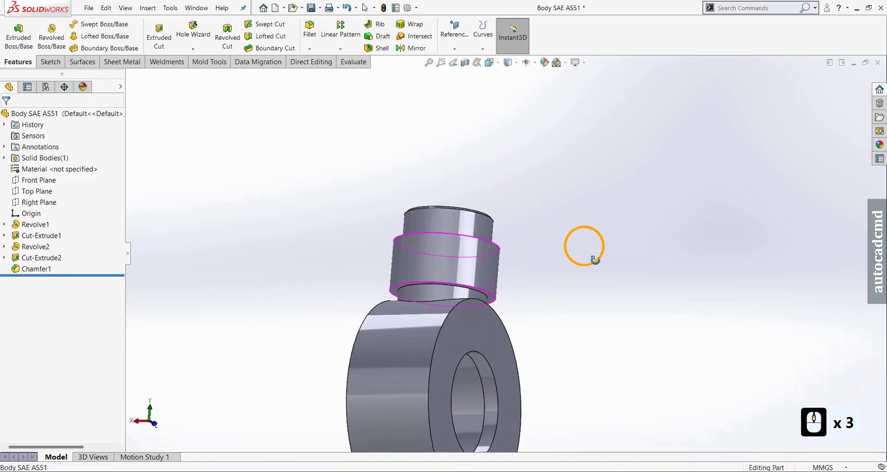
{"action": "scroll", "scroll_direction": "down", "scroll_amount": 3}
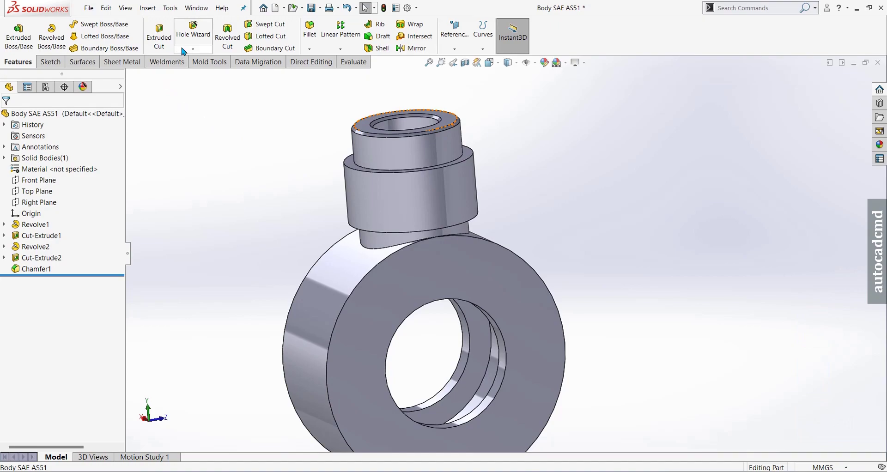
Start a thread on the boss's middle step edge and choose the M14x1.5 size.
{"action": "left_click", "coordinate": [184, 50]}
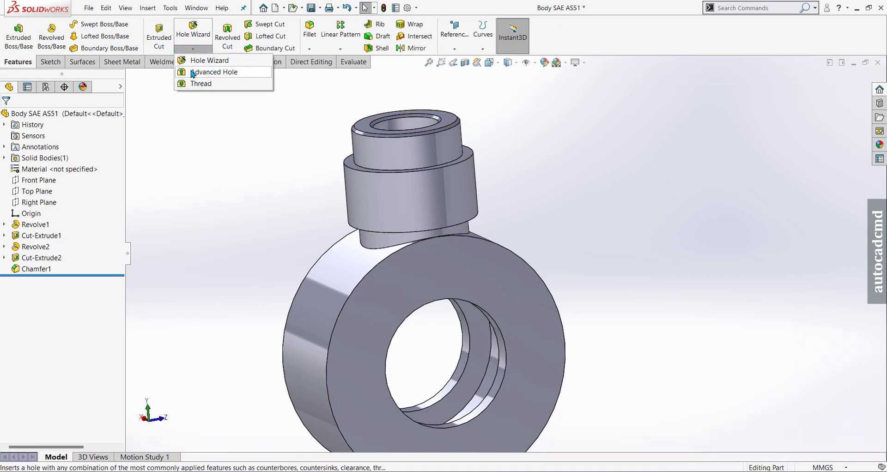
{"action": "left_click", "coordinate": [196, 83]}
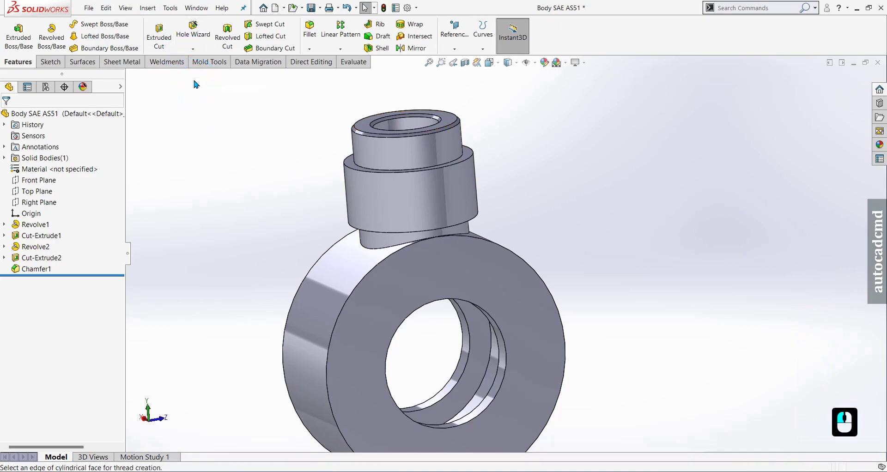
{"action": "left_click", "coordinate": [197, 83]}
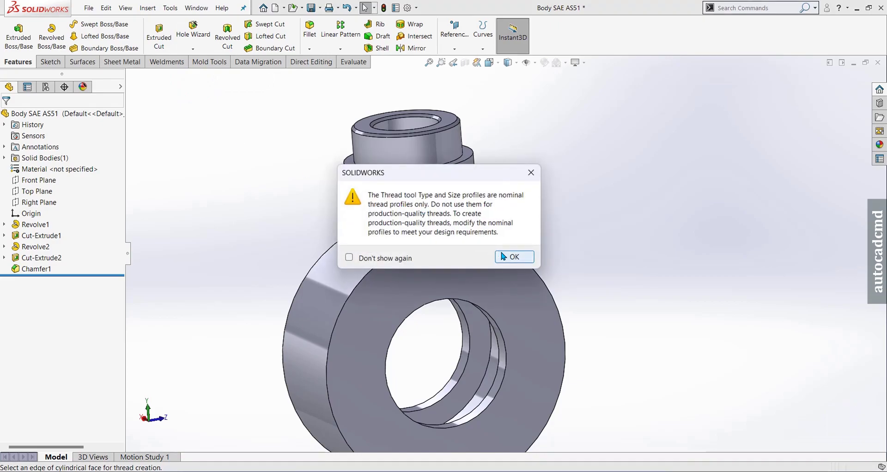
{"action": "left_click_drag", "start_coordinate": [504, 254], "coordinate": [478, 162]}
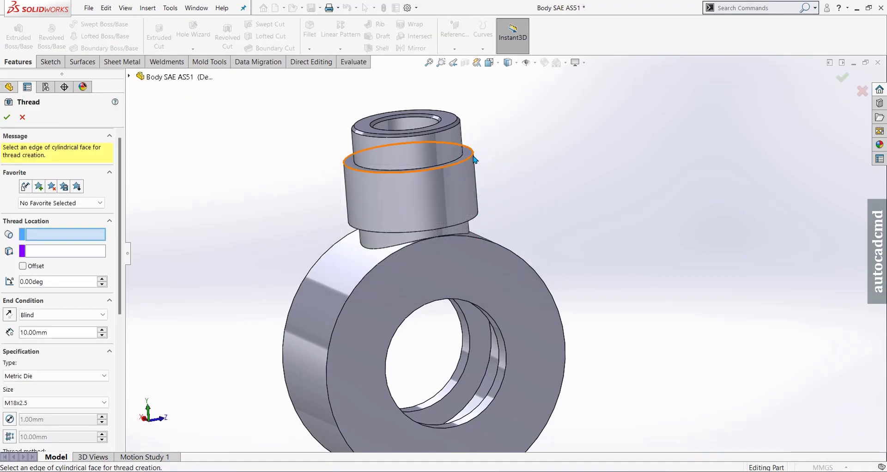
{"action": "left_click", "coordinate": [477, 158]}
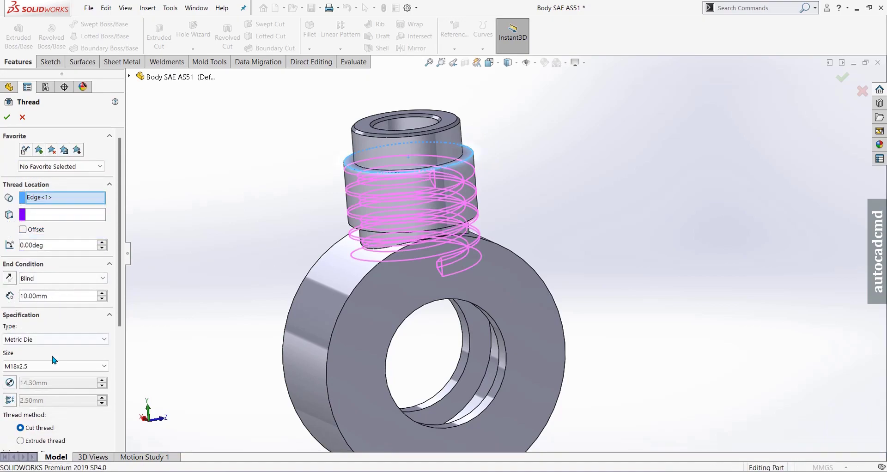
{"action": "left_click", "coordinate": [51, 366]}
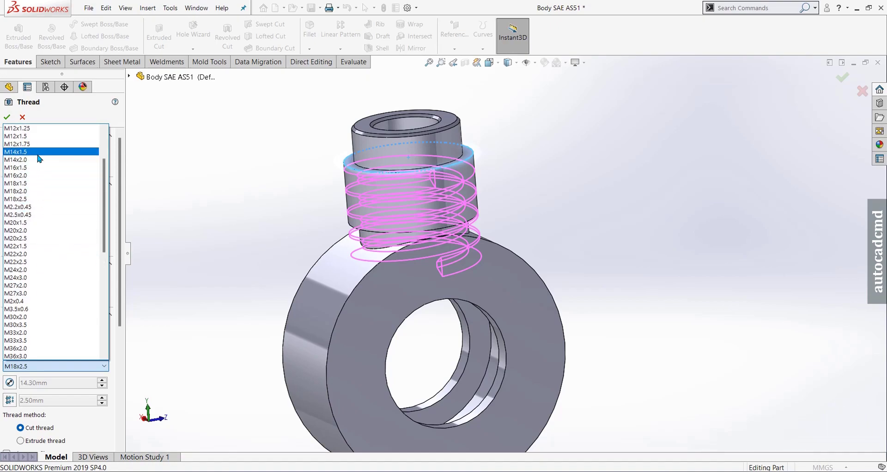
{"action": "left_click", "coordinate": [38, 158]}
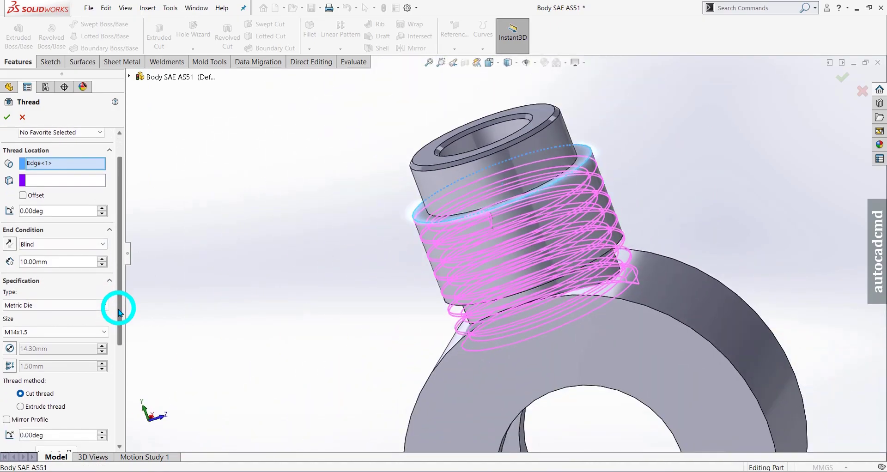
{"action": "left_click", "coordinate": [117, 312]}
Set the thread offset to 1.5 mm, end it up to the selected face, and apply Thread1.
{"action": "left_click", "coordinate": [29, 185]}
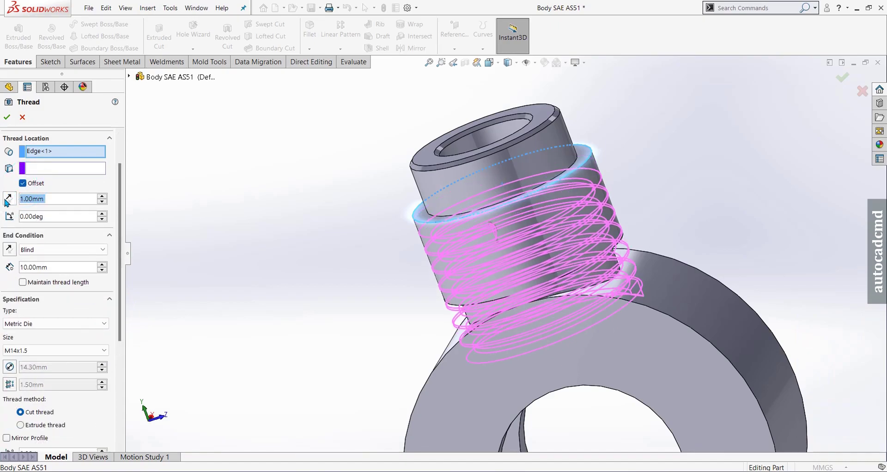
{"action": "left_click", "coordinate": [5, 203]}
{"action": "left_click_drag", "start_coordinate": [499, 223], "coordinate": [93, 263]}
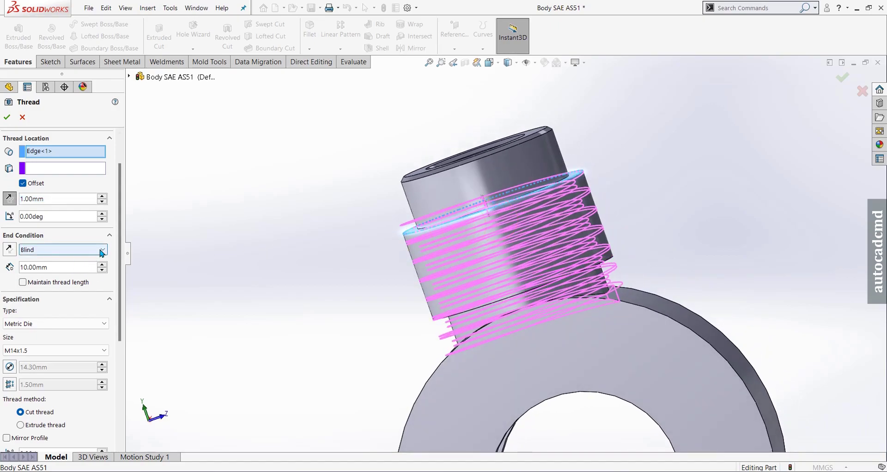
{"action": "left_click_drag", "start_coordinate": [104, 251], "coordinate": [71, 262]}
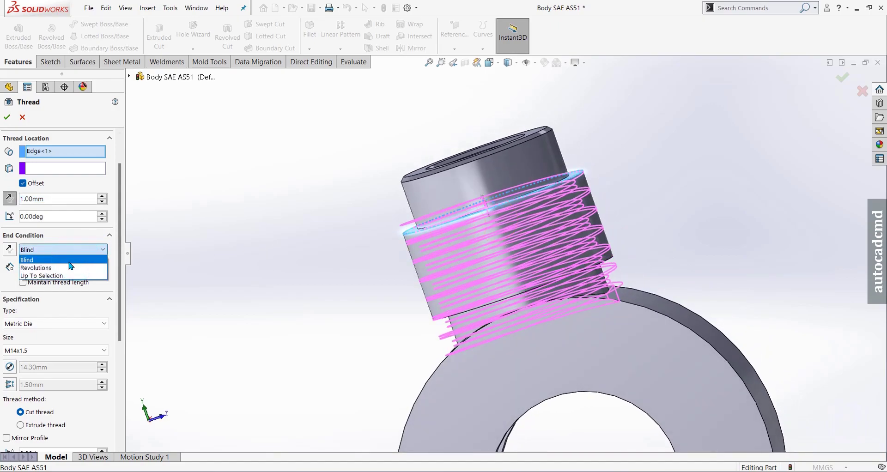
{"action": "left_click", "coordinate": [65, 275]}
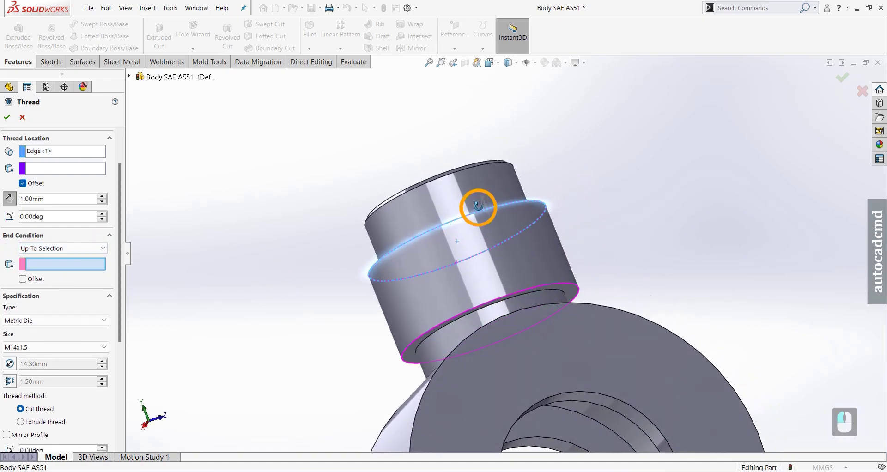
{"action": "left_click", "coordinate": [465, 331]}
{"action": "middle_click", "coordinate": [444, 305]}
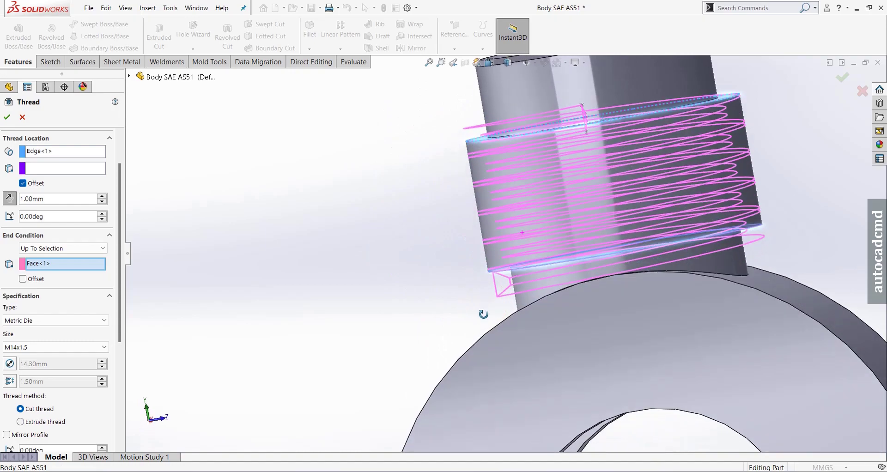
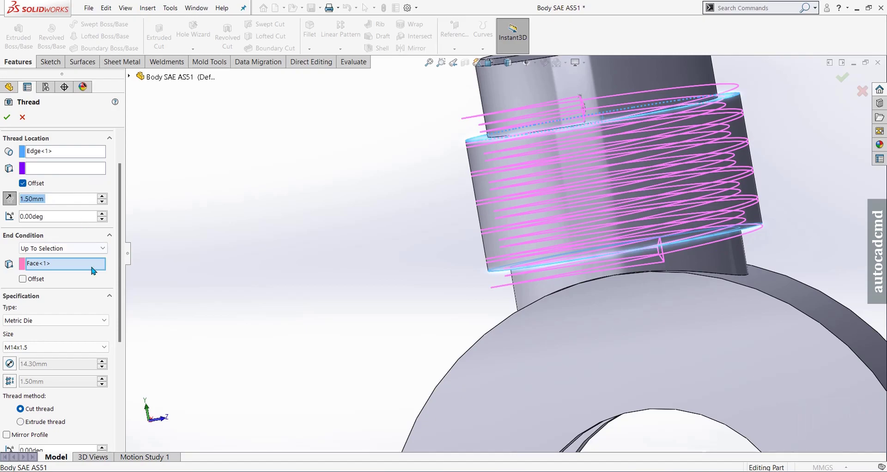
{"action": "left_click_drag", "start_coordinate": [126, 356], "coordinate": [13, 122]}
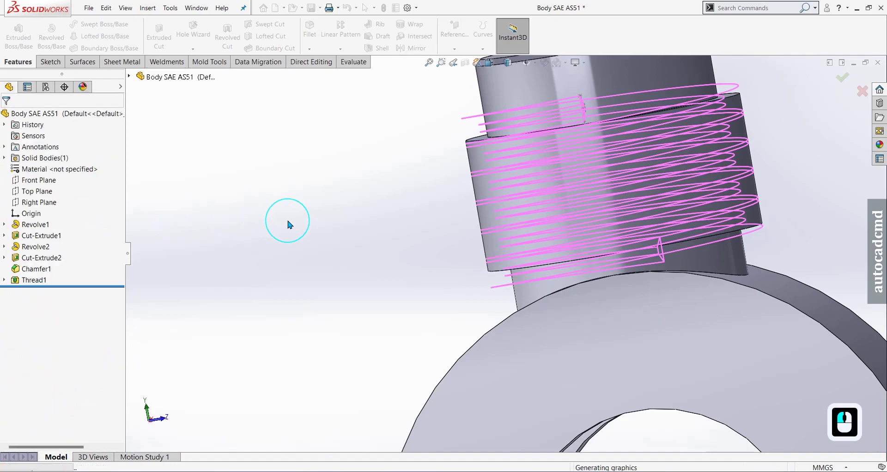
Inspect the finished thread and begin a 0.30 mm, 45° chamfer on the ring's bore edge and side face.
{"action": "left_click", "coordinate": [652, 195]}
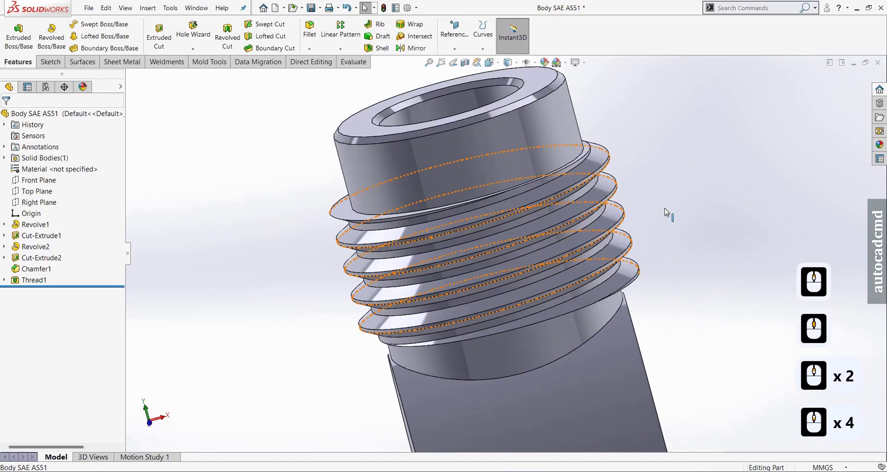
{"action": "left_click", "coordinate": [730, 171]}
{"action": "left_click", "coordinate": [533, 201]}
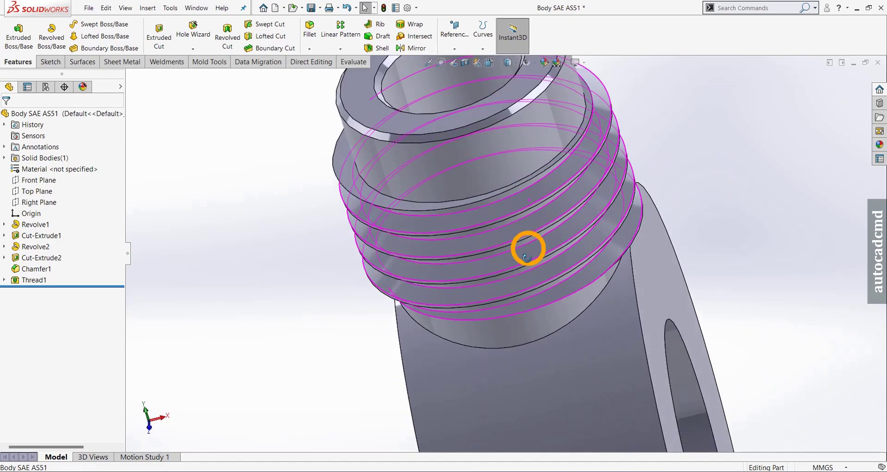
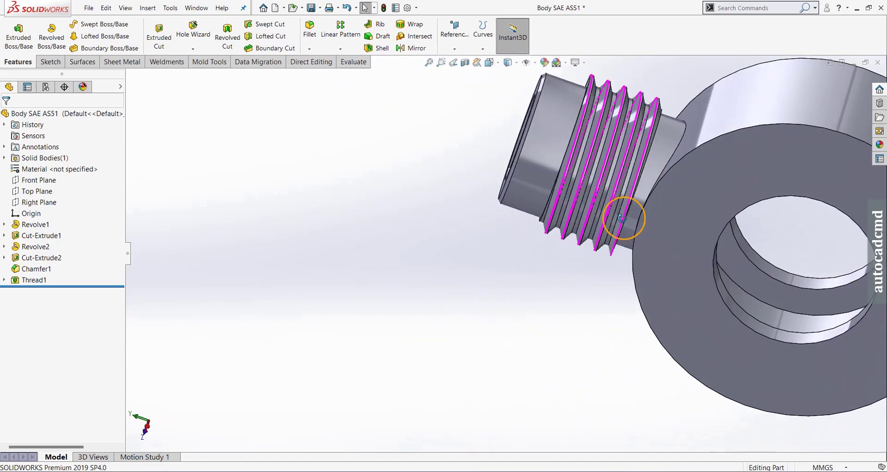
{"action": "middle_click", "coordinate": [548, 278]}
{"action": "middle_click", "coordinate": [515, 306]}
{"action": "middle_click", "coordinate": [513, 293]}
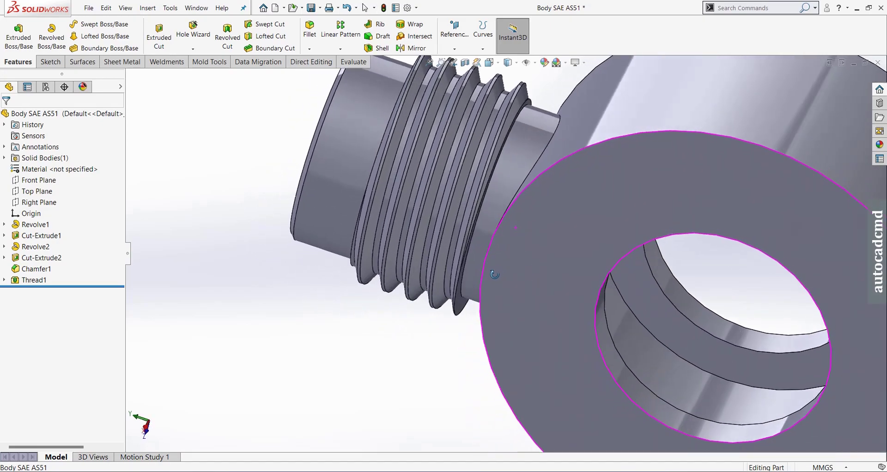
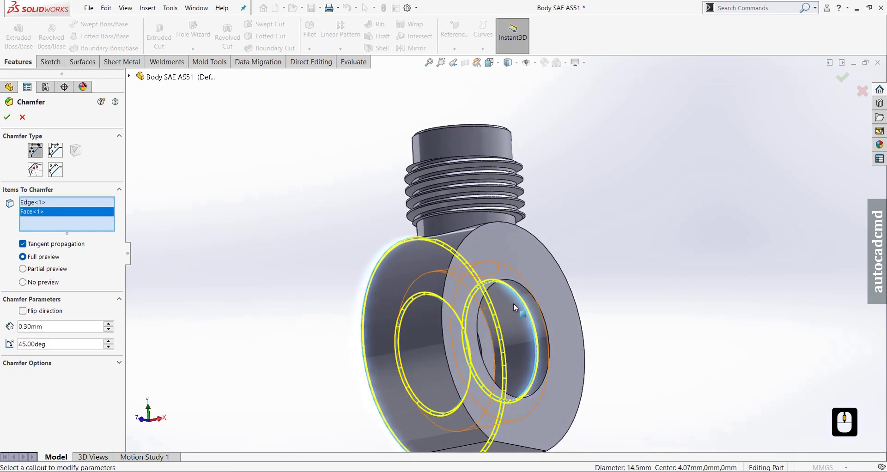
Remove Edge<1> from the chamfer and add the ring's opposite side face instead.
{"action": "middle_click", "coordinate": [517, 307]}
{"action": "left_click", "coordinate": [44, 206]}
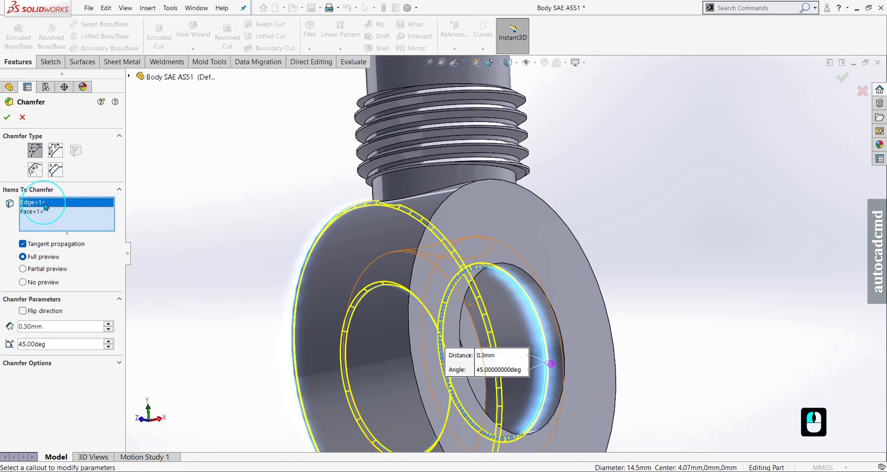
{"action": "key", "text": "Delete"}
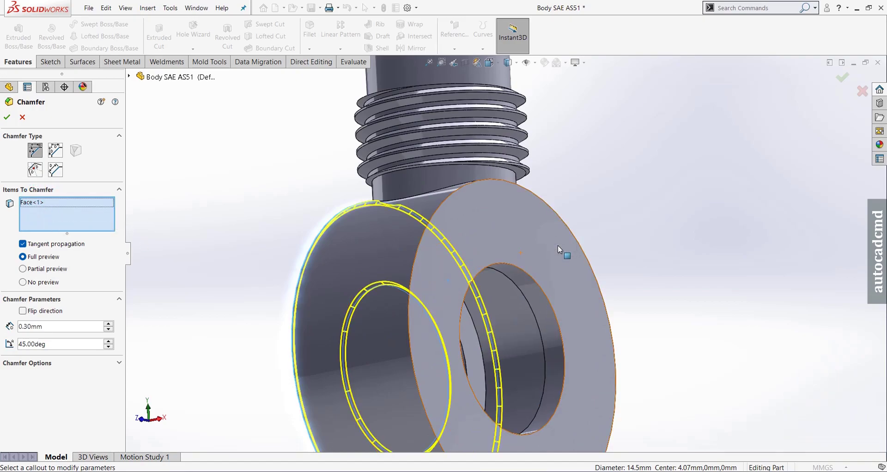
{"action": "left_click", "coordinate": [562, 249]}
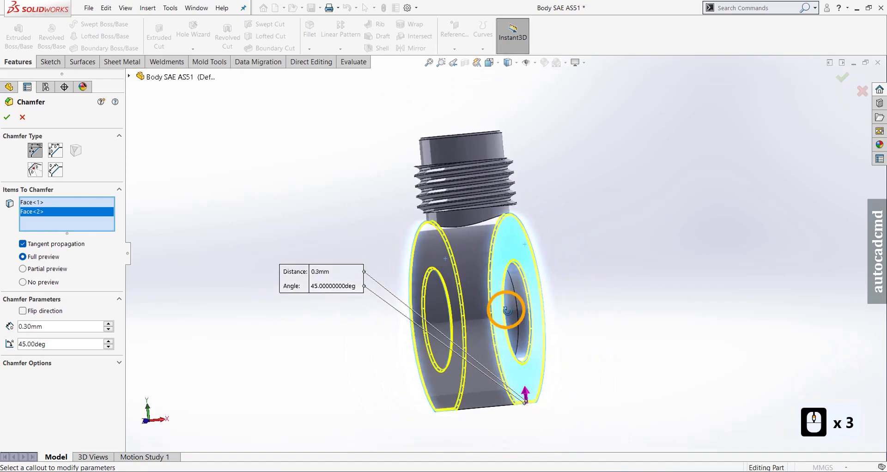
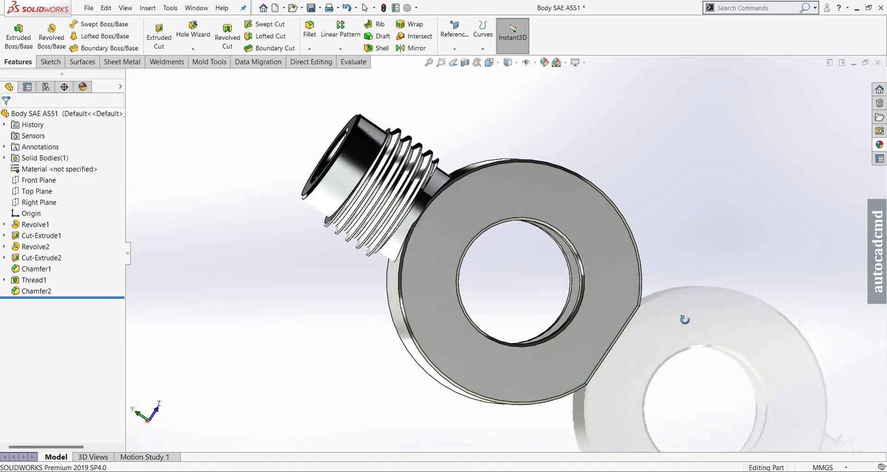
Fillet the edge where the boss meets the ring at 0.4 mm radius and inspect the part.
{"action": "left_click_drag", "start_coordinate": [674, 330], "coordinate": [573, 249]}
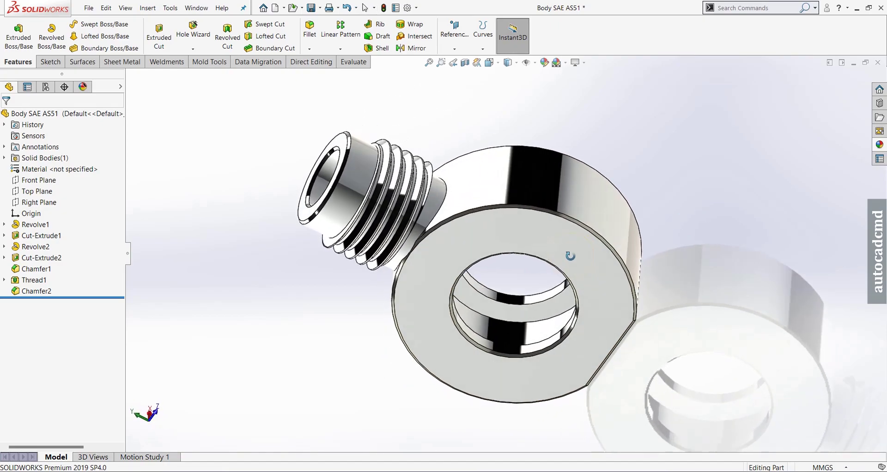
{"action": "left_click_drag", "start_coordinate": [571, 254], "coordinate": [338, 98]}
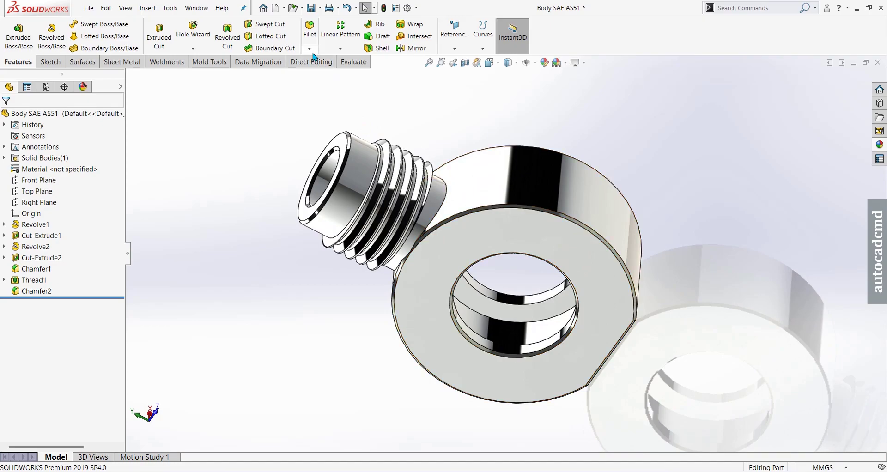
{"action": "left_click", "coordinate": [313, 56]}
{"action": "left_click", "coordinate": [315, 63]}
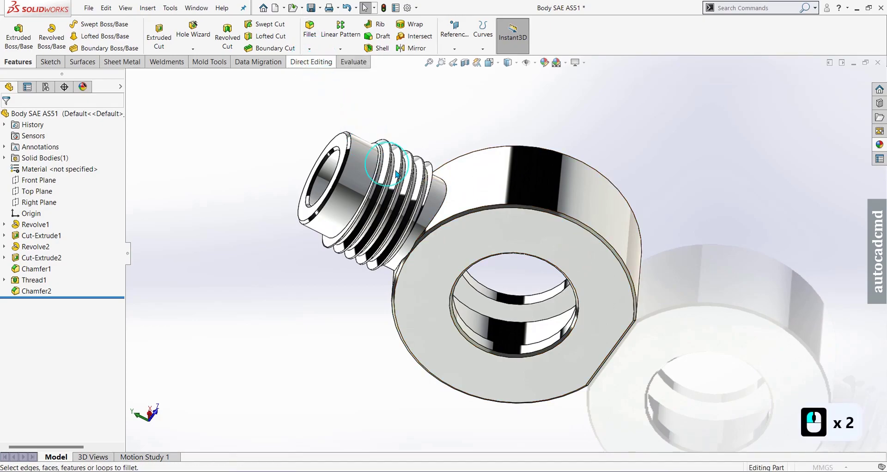
{"action": "left_click", "coordinate": [448, 201]}
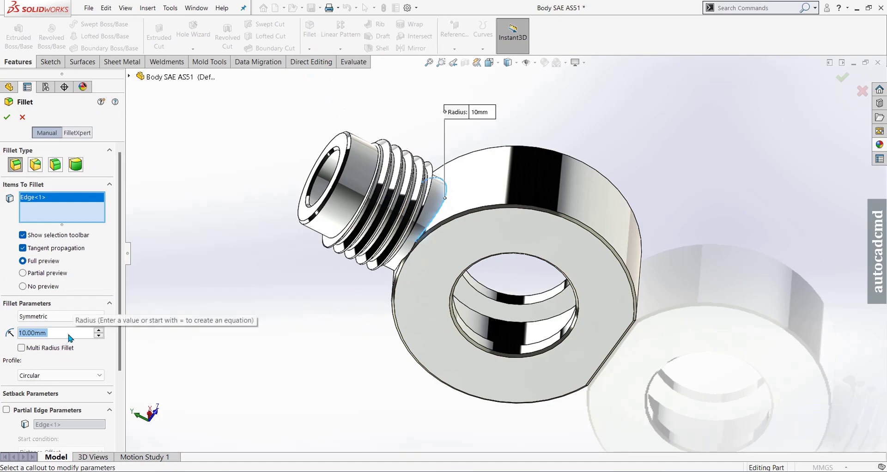
{"action": "key", "text": "."}
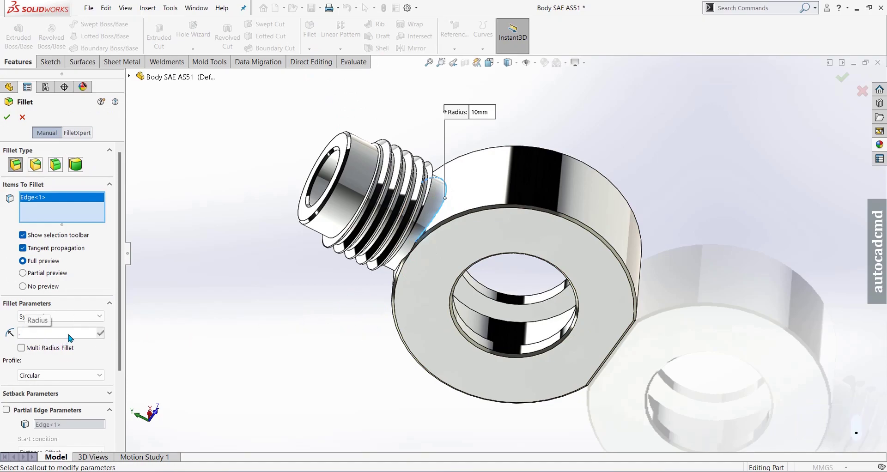
{"action": "key", "text": "4"}
{"action": "key", "text": "Return"}
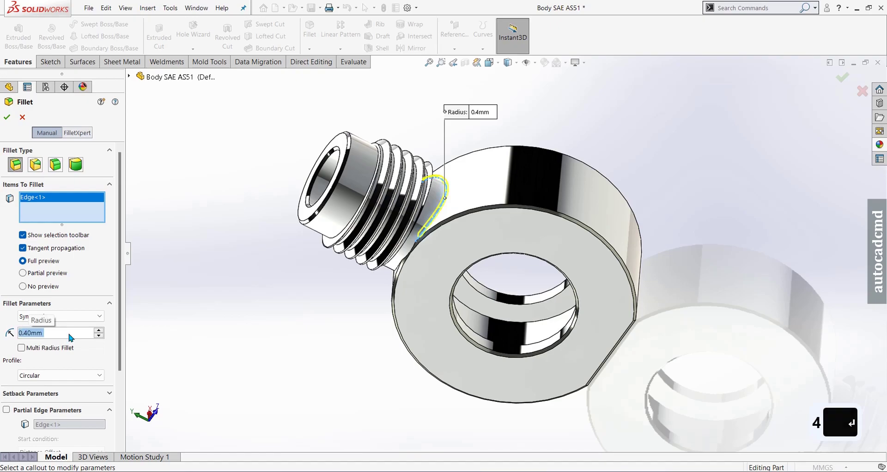
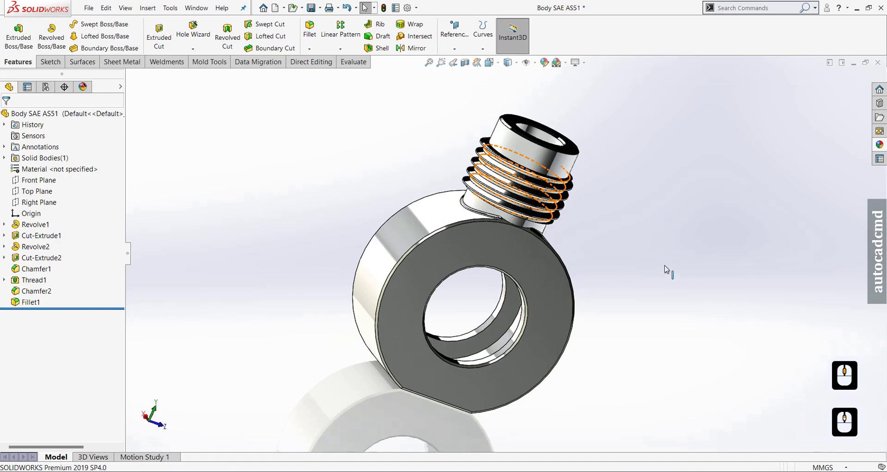
{"action": "middle_click", "coordinate": [668, 267]}
{"action": "left_click", "coordinate": [668, 268]}
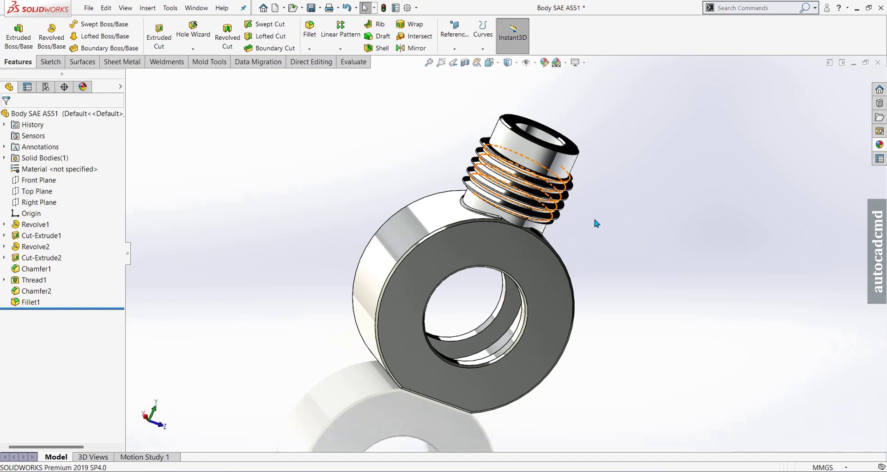
{"action": "middle_click", "coordinate": [598, 222]}
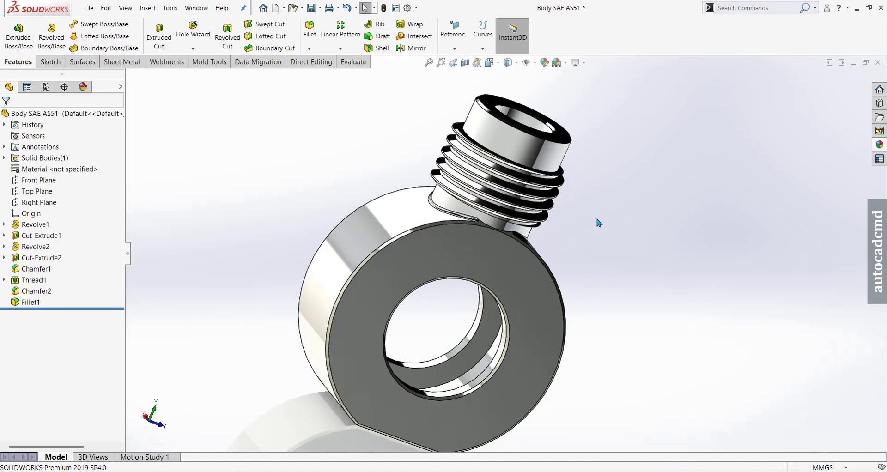